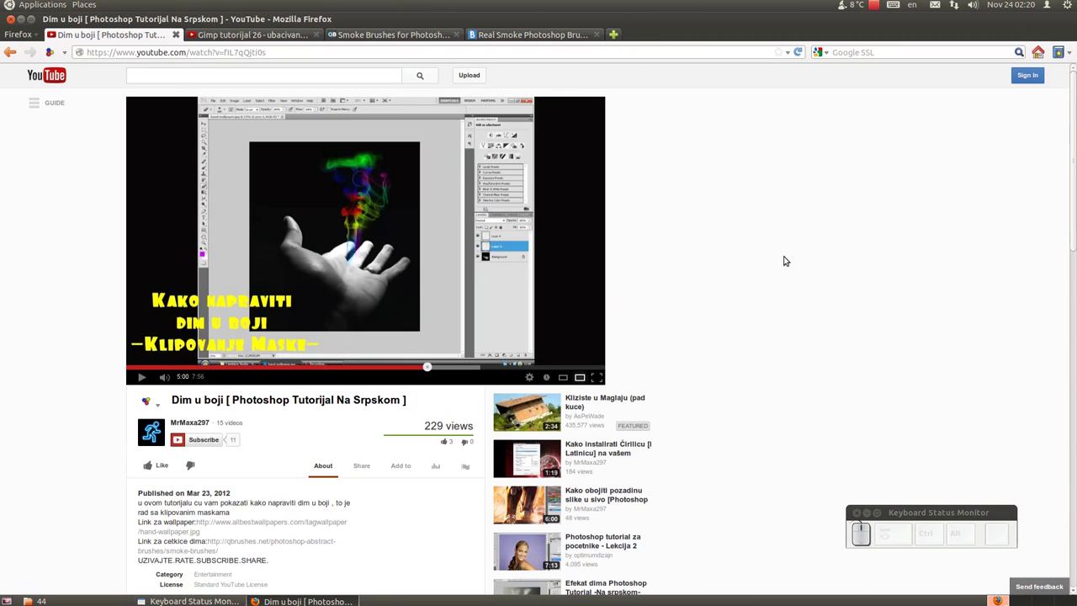
Step: Highlight the 'Link za cetkice dima' smoke-brushes URL in the video description
{"action": "scroll", "scroll_direction": "up", "scroll_amount": 3}
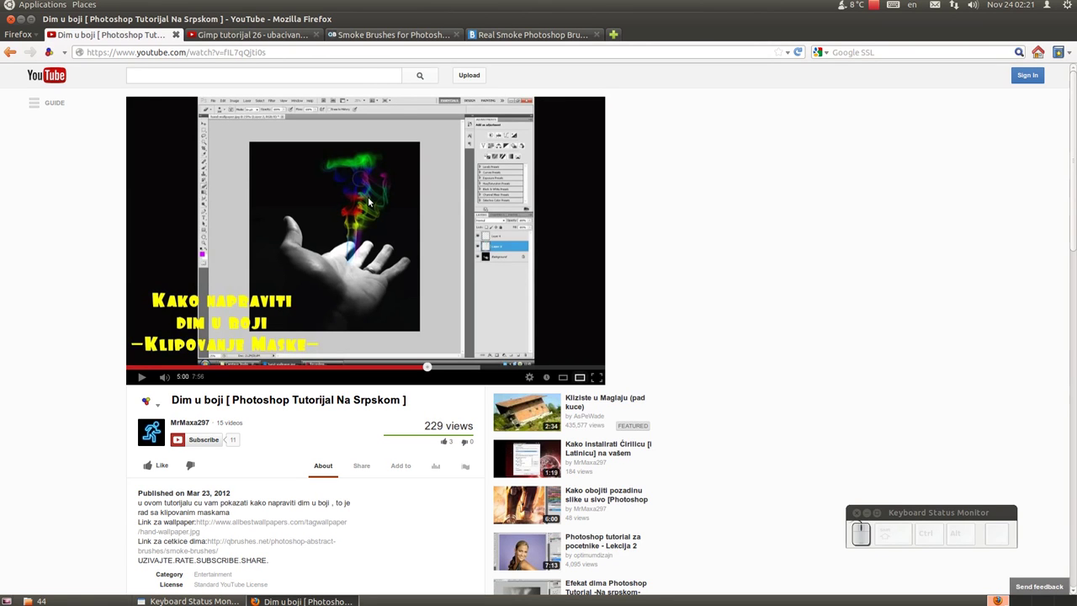
{"action": "scroll", "scroll_direction": "down", "scroll_amount": 3}
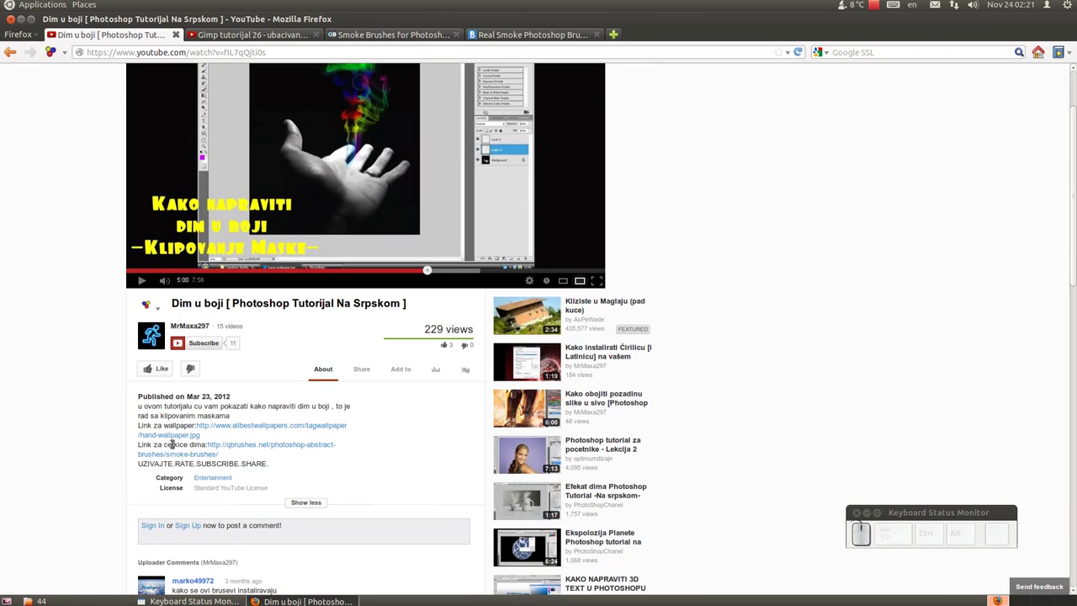
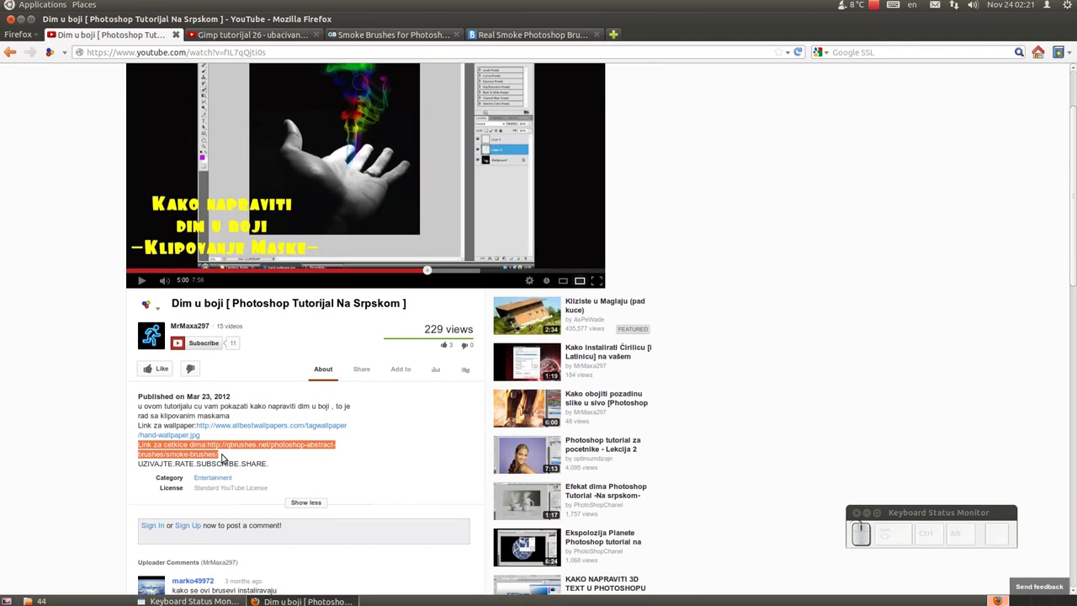
{"action": "left_click", "coordinate": [51, 398]}
Step: Switch to the 'Smoke Brushes for Photoshop' QBrushes page
{"action": "left_click", "coordinate": [363, 38]}
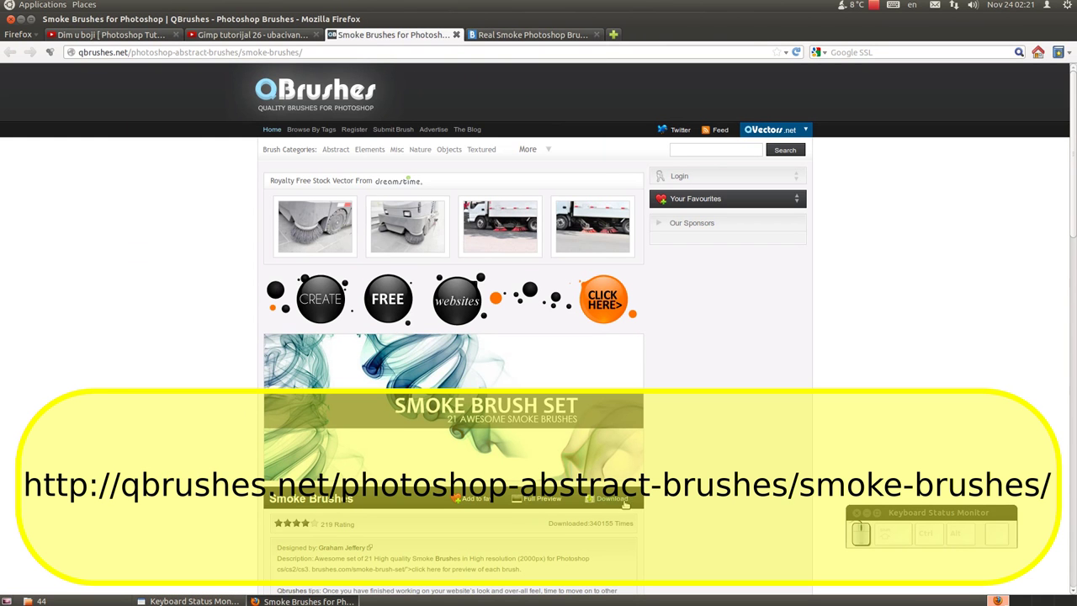
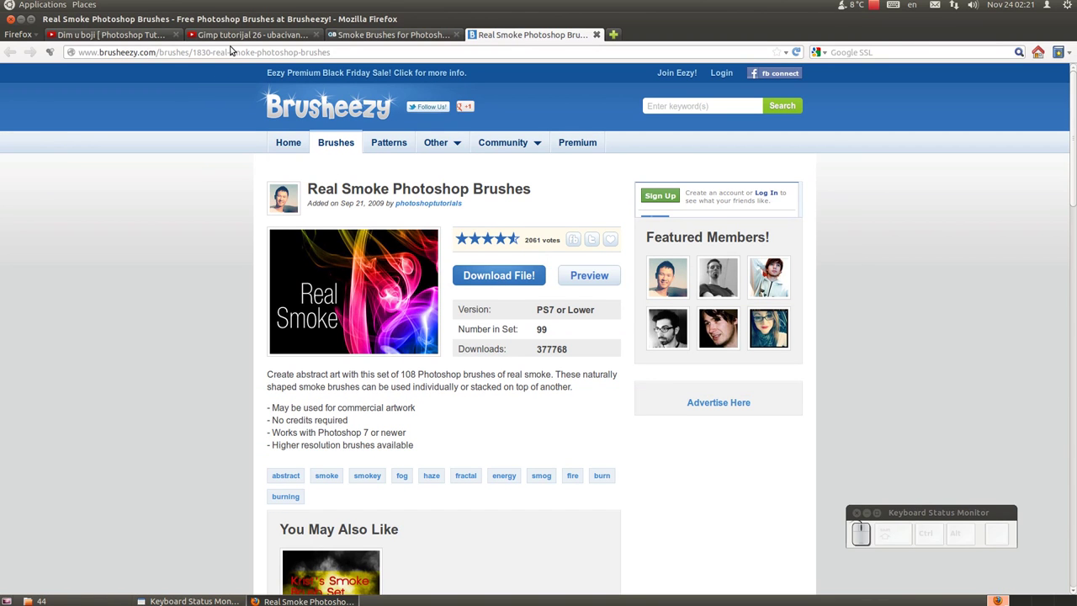
Step: Check the Brusheezy Real Smoke and GIMP tutorial tabs, then return to the 'dim u boji' image in GIMP
{"action": "left_click_drag", "start_coordinate": [234, 38], "coordinate": [234, 39]}
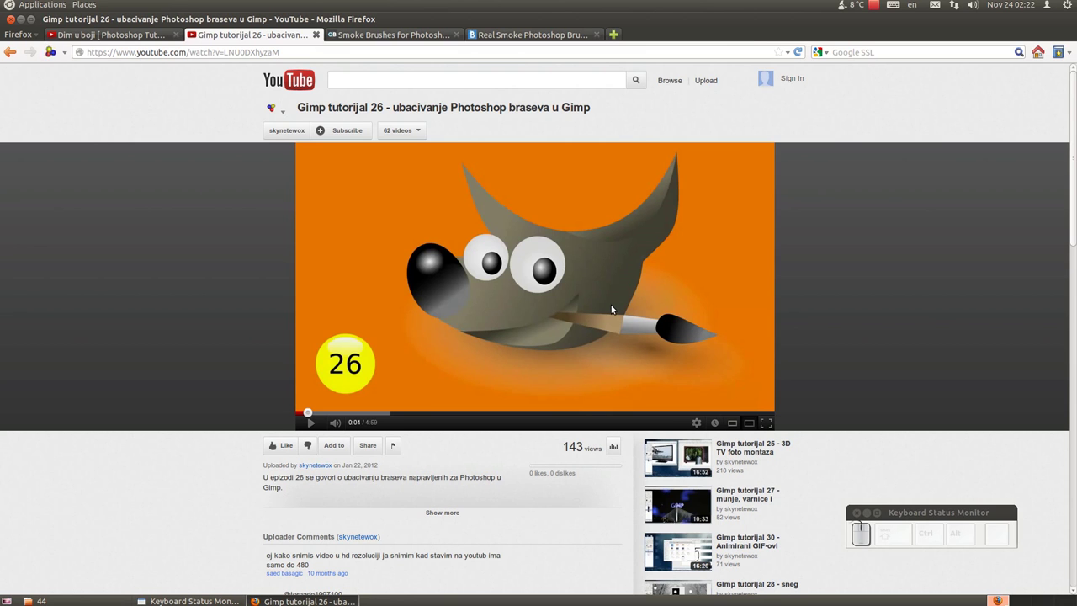
{"action": "left_click", "coordinate": [226, 115]}
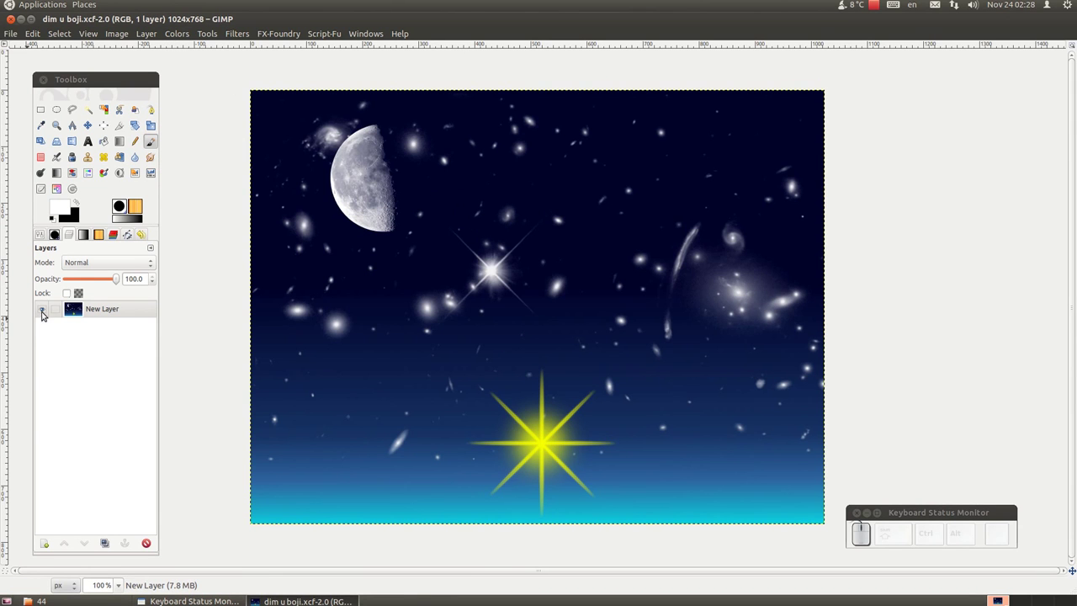
Step: Hide the sky layer, add a black layer and a transparent layer named Dim above it
{"action": "left_click_drag", "start_coordinate": [43, 312], "coordinate": [79, 497]}
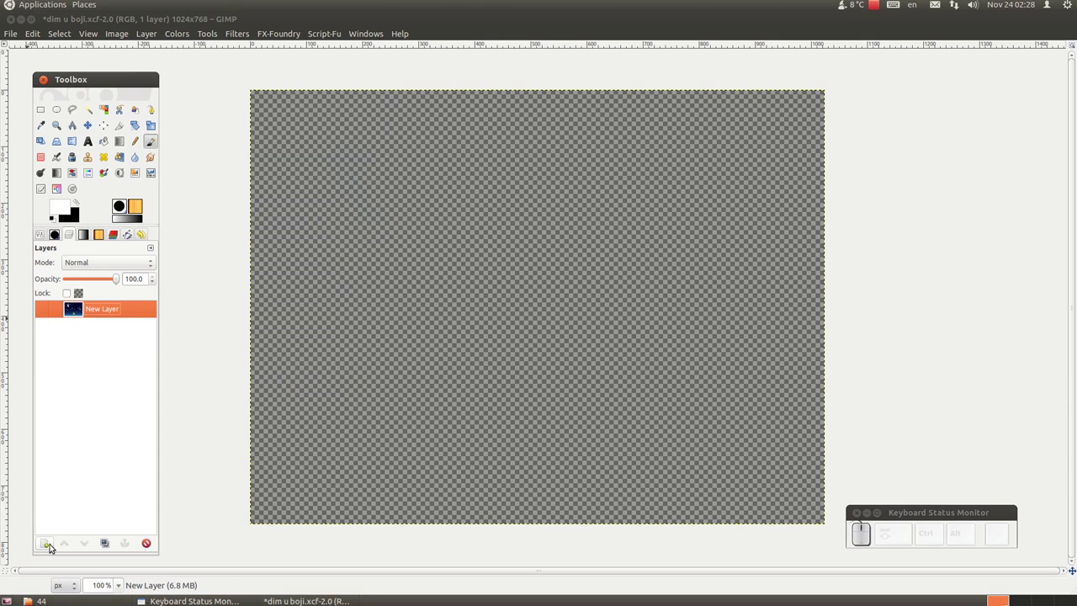
{"action": "left_click", "coordinate": [51, 545]}
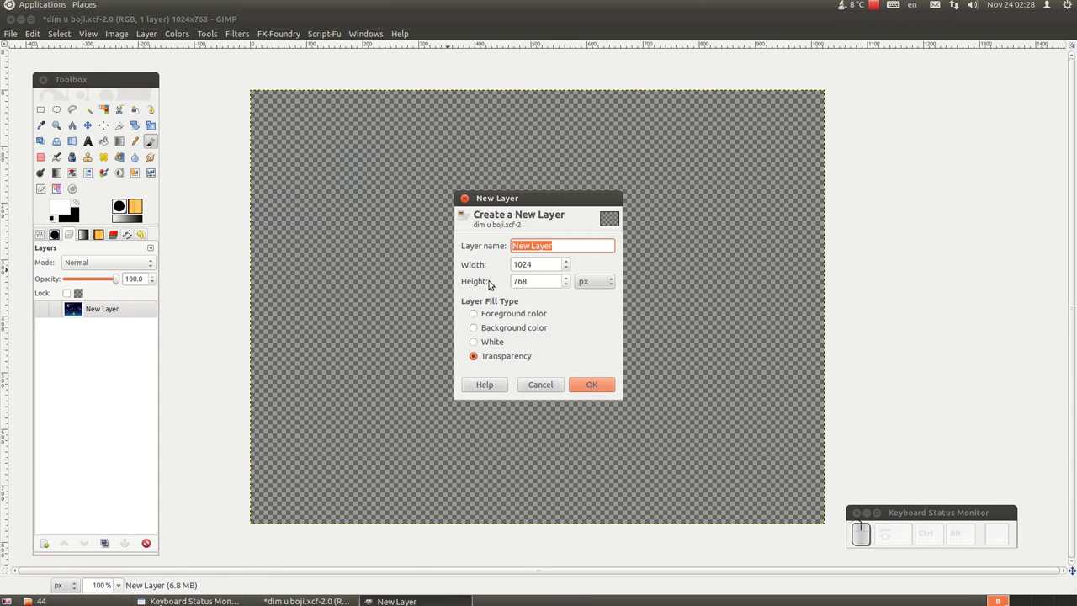
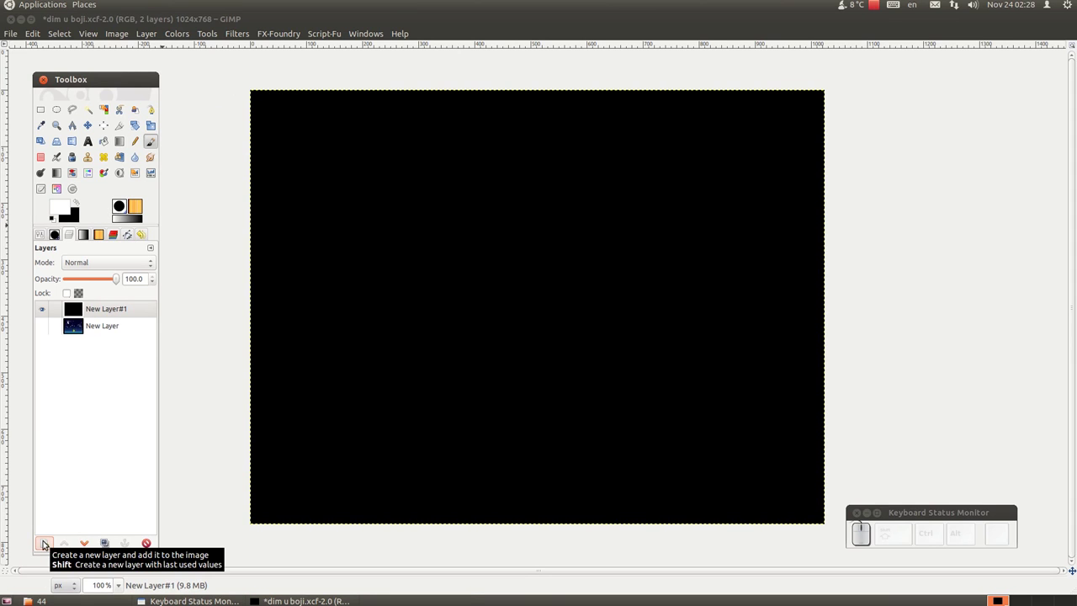
{"action": "left_click_drag", "start_coordinate": [46, 542], "coordinate": [500, 339]}
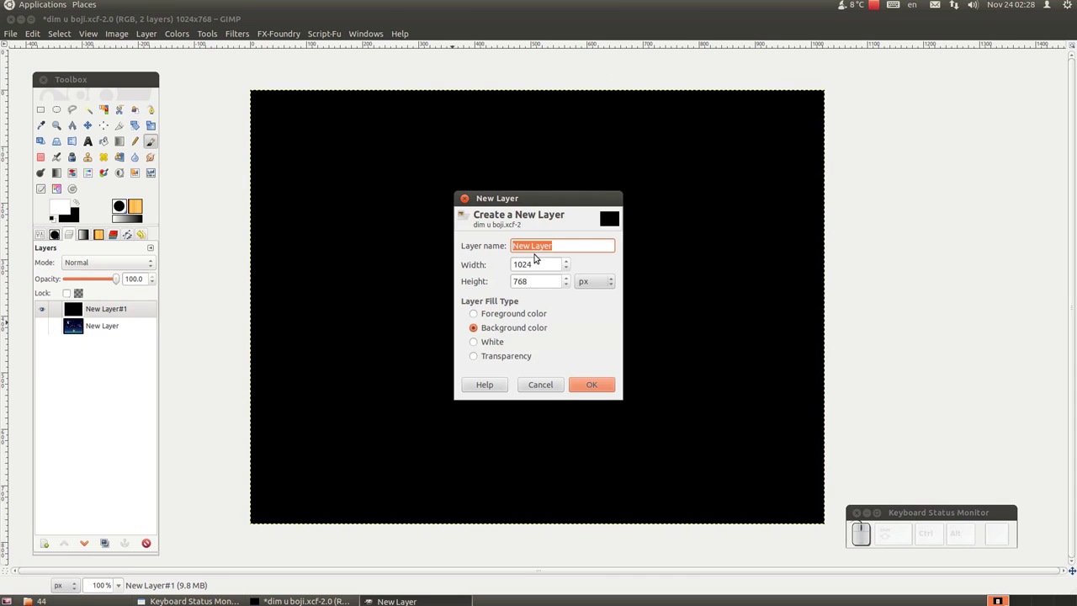
{"action": "key", "text": "shift+BackSpace"}
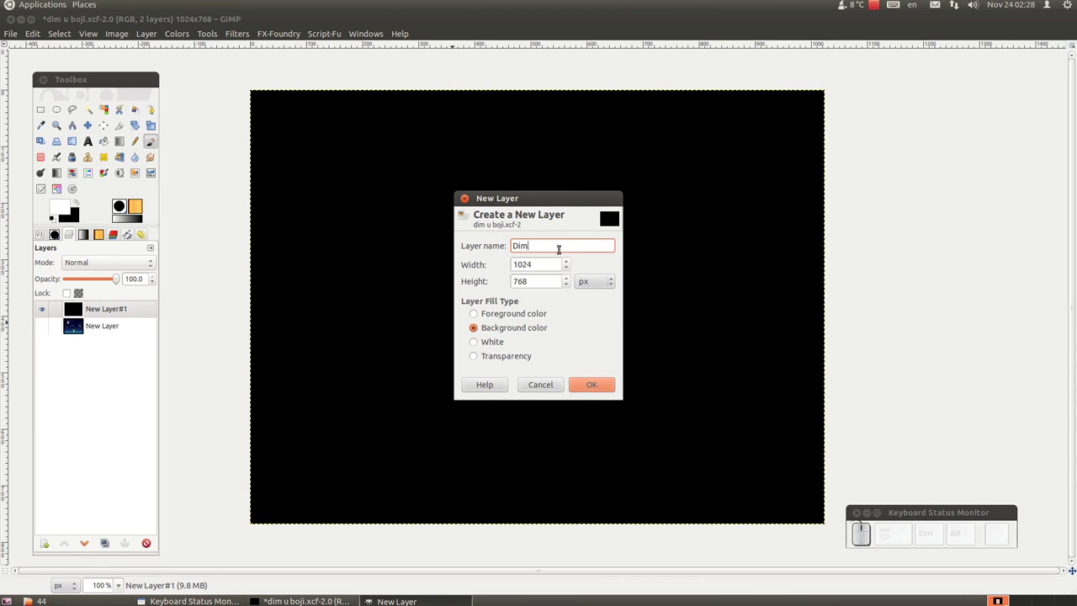
{"action": "left_click", "coordinate": [502, 355]}
{"action": "left_click", "coordinate": [606, 390]}
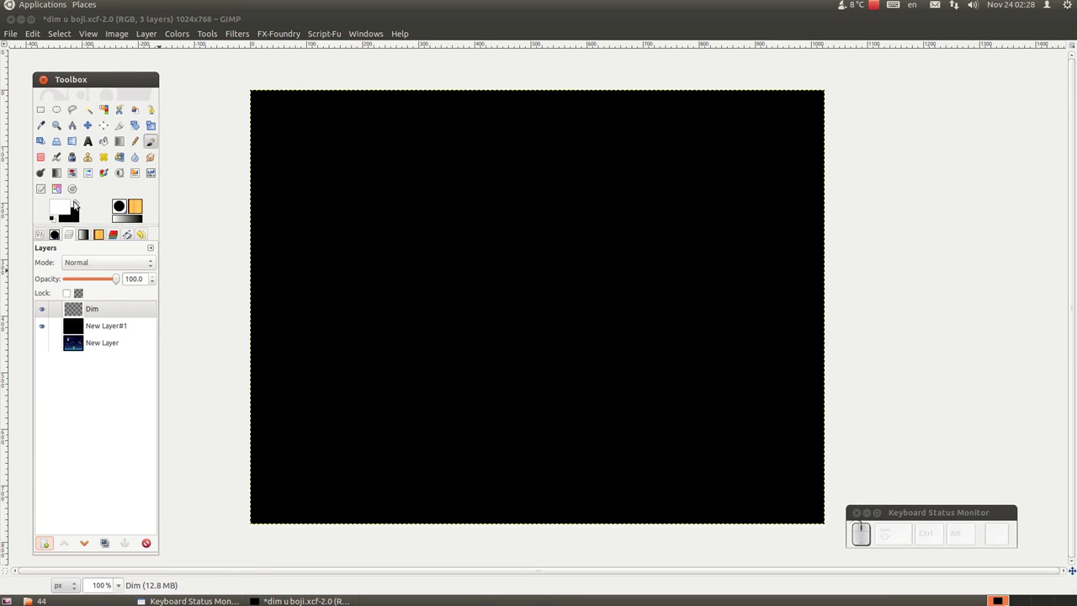
Step: Choose a Real Smoke brush, resize it and try a first white plume, undoing it
{"action": "left_click", "coordinate": [59, 234]}
{"action": "scroll", "scroll_direction": "down", "scroll_amount": 3}
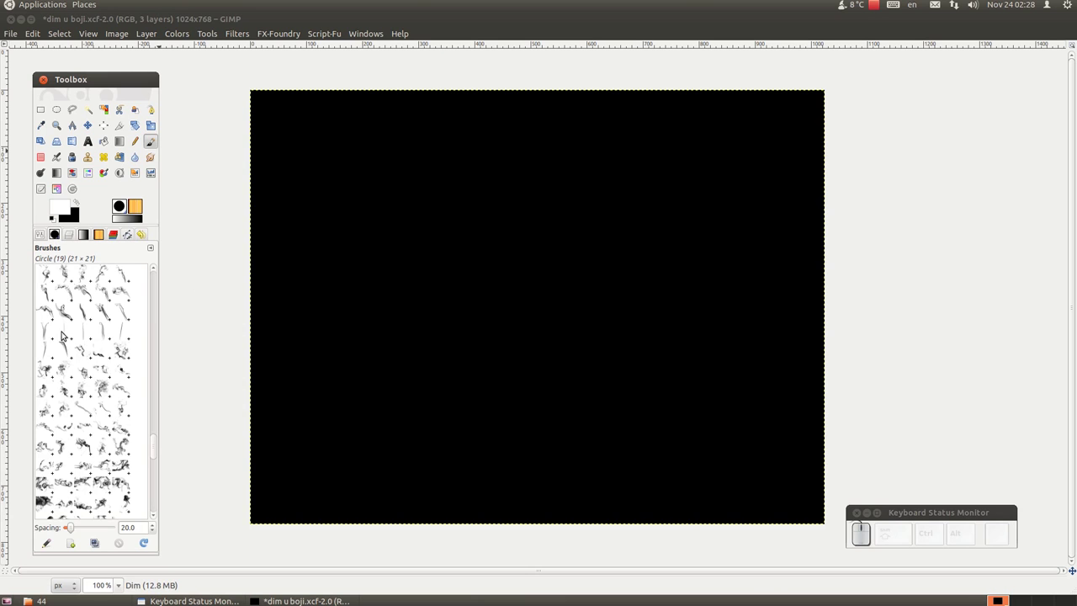
{"action": "scroll", "scroll_direction": "up", "scroll_amount": 3}
{"action": "left_click_drag", "start_coordinate": [121, 284], "coordinate": [648, 344]}
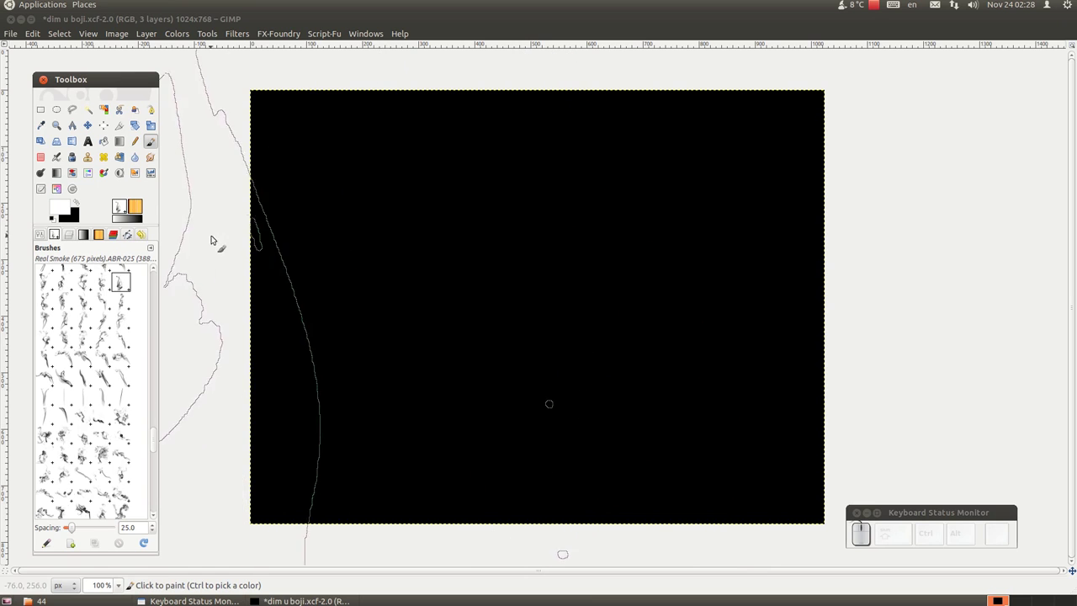
{"action": "key", "text": "["}
{"action": "key", "text": "["}
{"action": "key", "text": "["}
{"action": "key", "text": "]"}
{"action": "left_click_drag", "start_coordinate": [581, 275], "coordinate": [327, 284]}
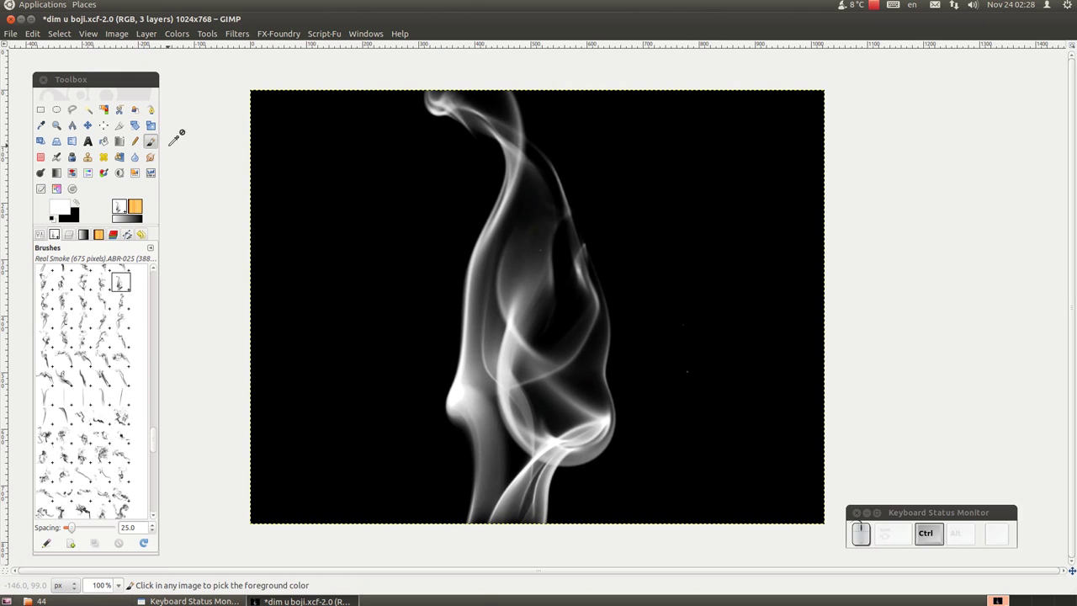
{"action": "key", "text": "ctrl+z"}
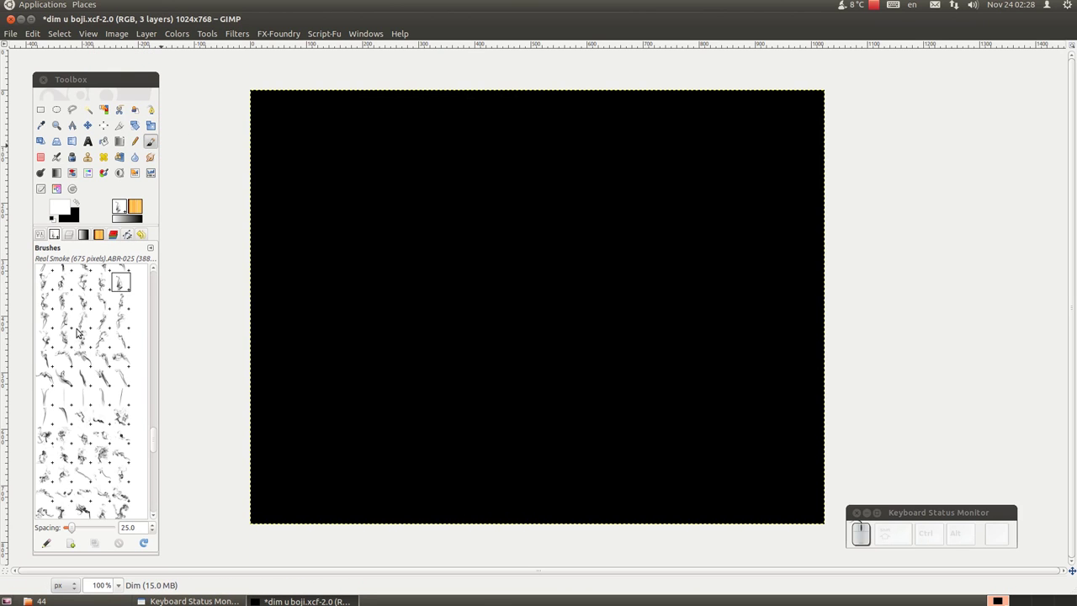
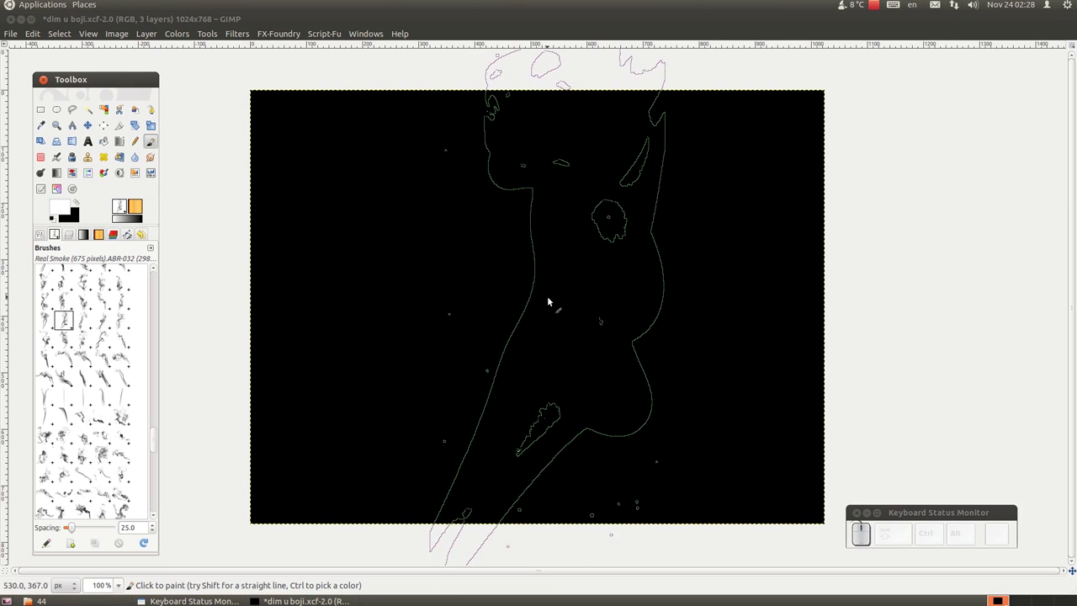
Step: Undo a misplaced left stamp and stamp one white smoke plume in the middle of Dim
{"action": "key", "text": "["}
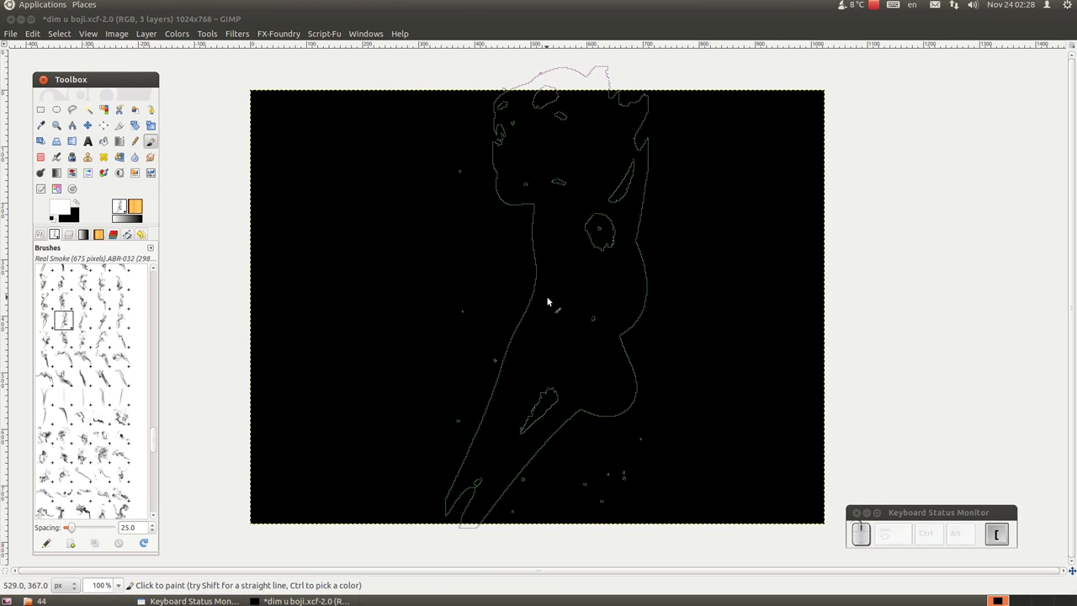
{"action": "key", "text": "]"}
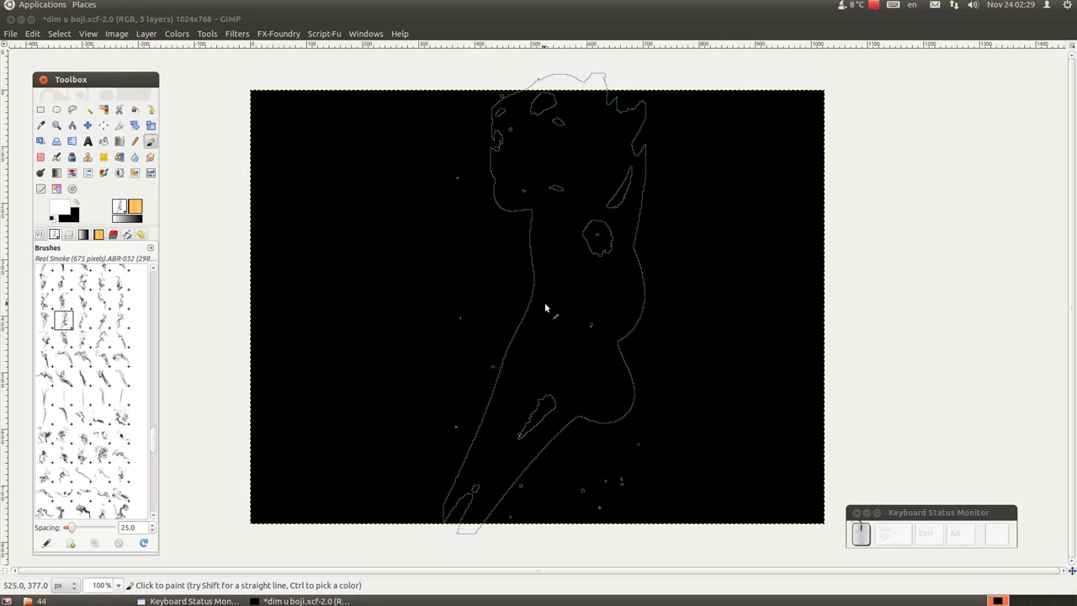
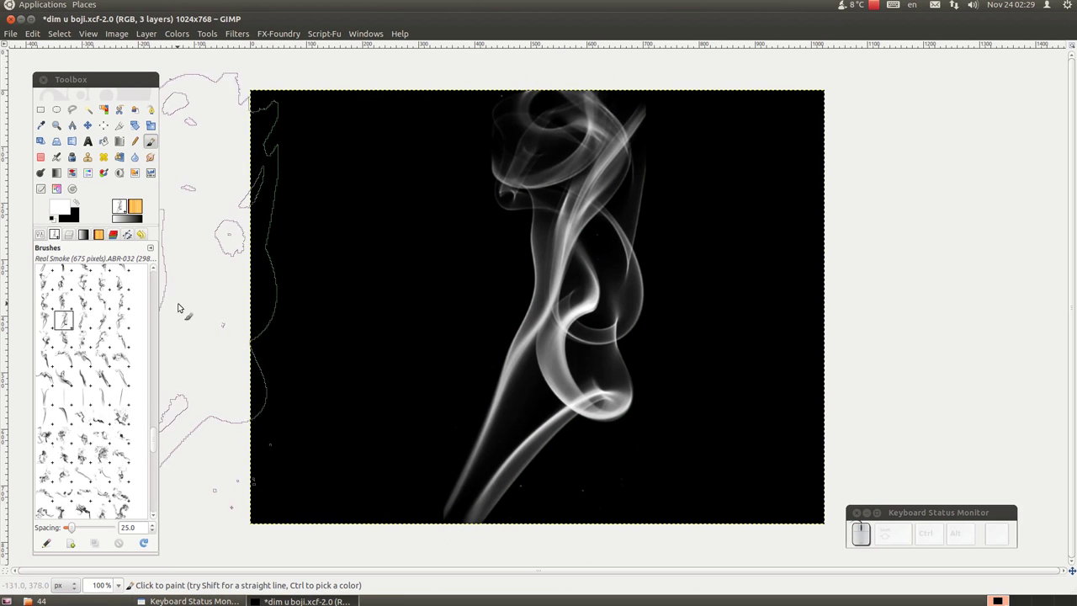
{"action": "key", "text": "["}
{"action": "left_click", "coordinate": [368, 307]}
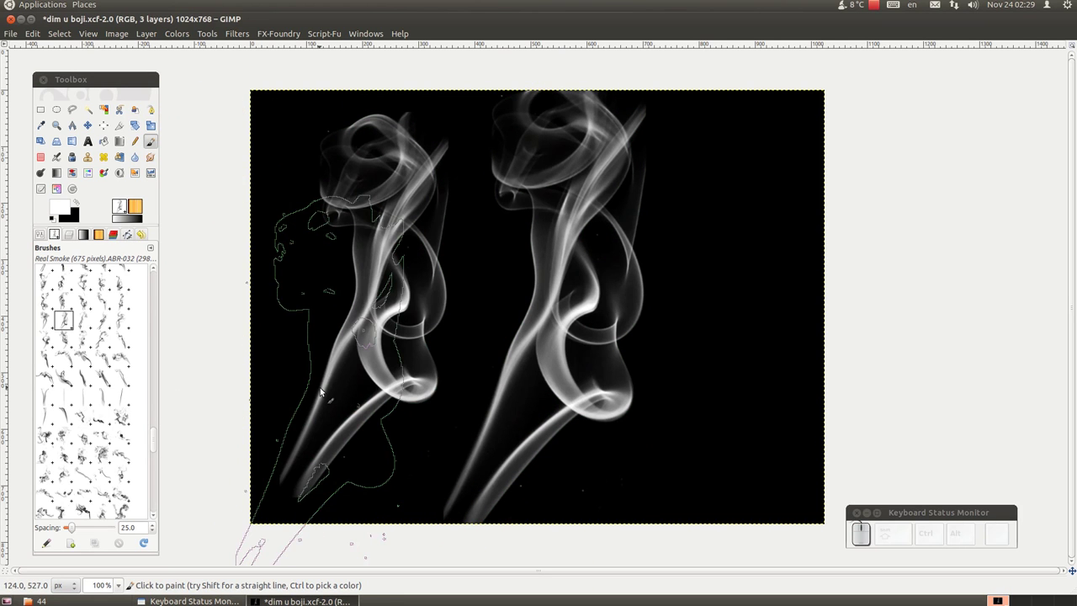
{"action": "key", "text": "ctrl+z"}
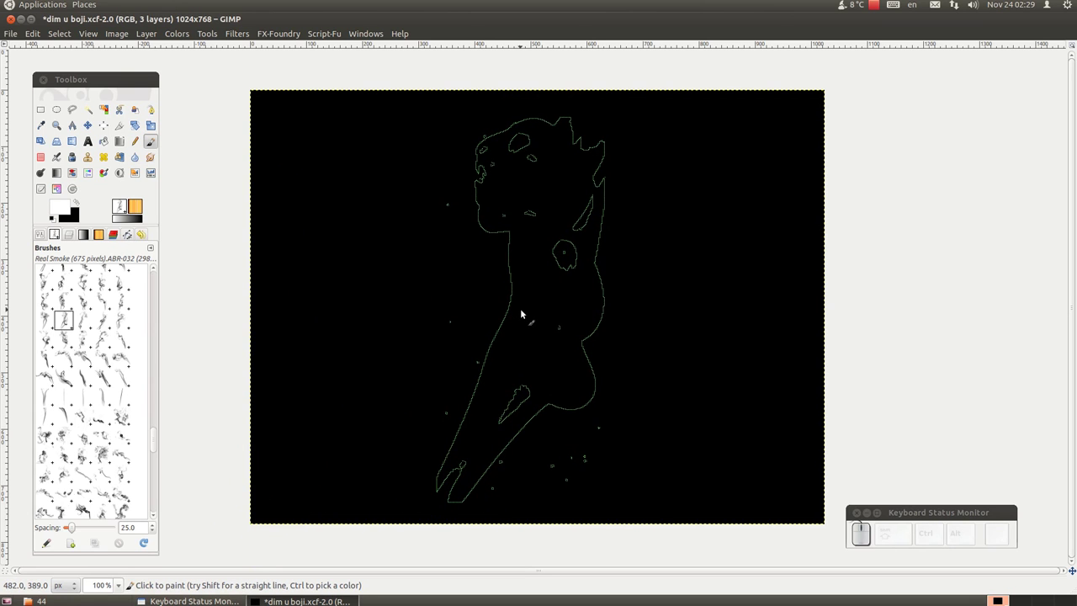
{"action": "key", "text": "]"}
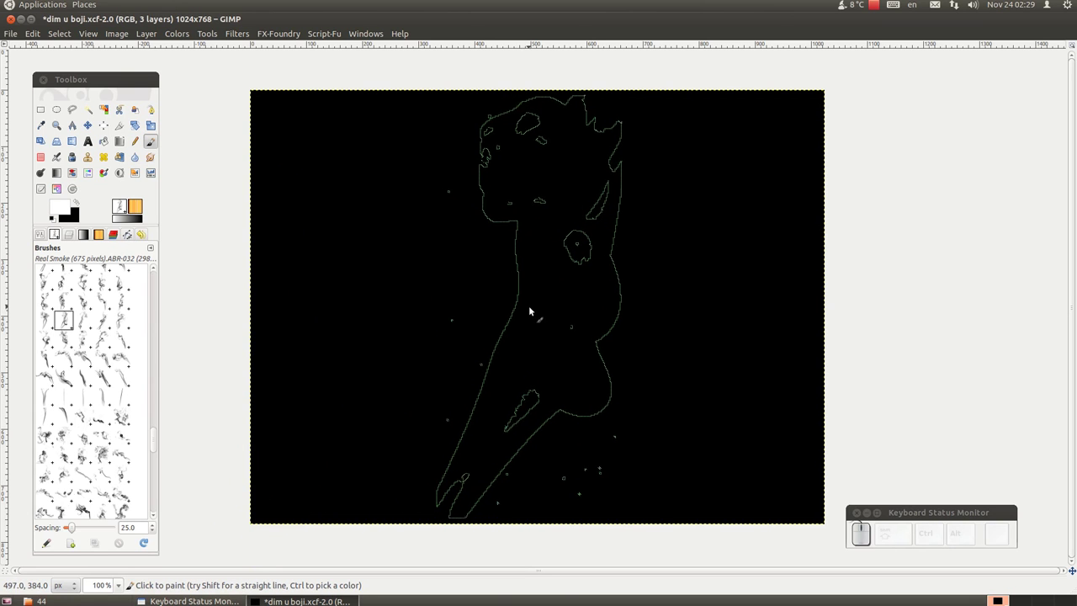
{"action": "left_click", "coordinate": [543, 310]}
{"action": "key", "text": "]"}
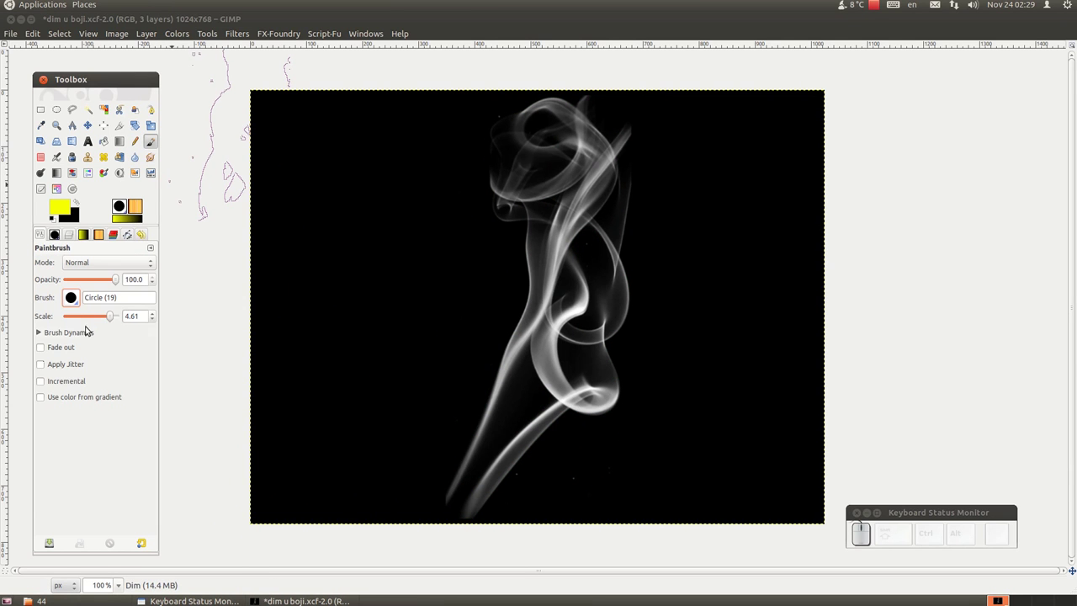
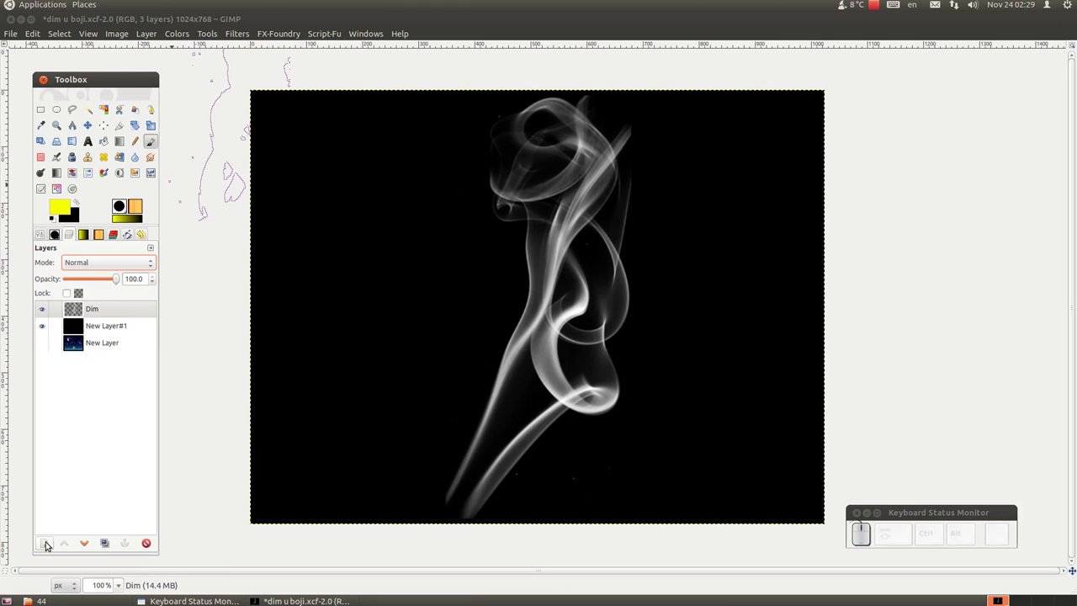
Step: Add a layer named Boje above the smoke layer
{"action": "left_click", "coordinate": [47, 545]}
{"action": "left_click", "coordinate": [593, 386]}
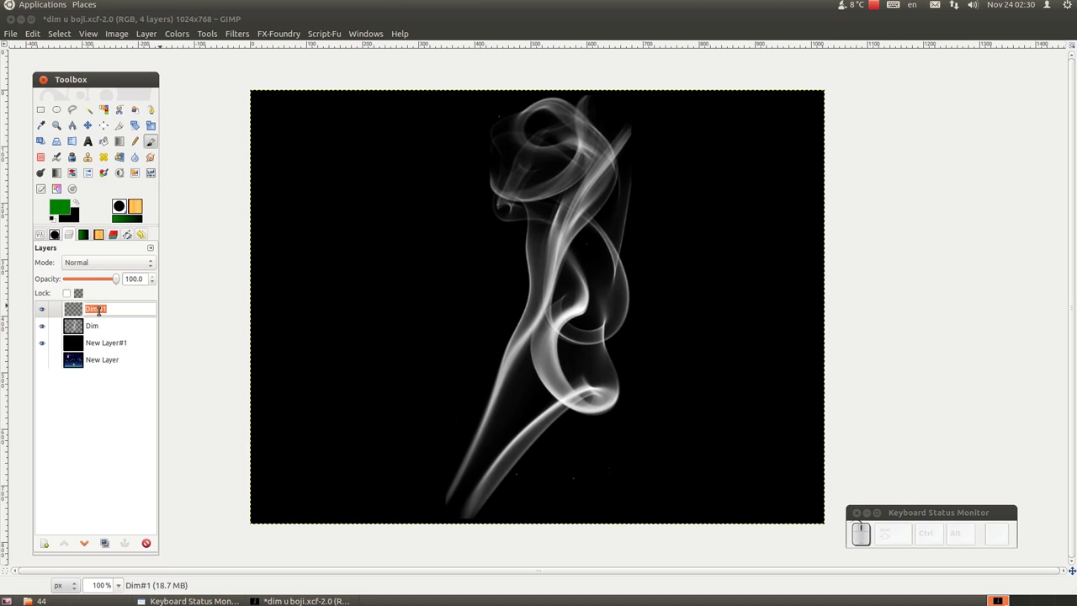
{"action": "key", "text": "shift+Return"}
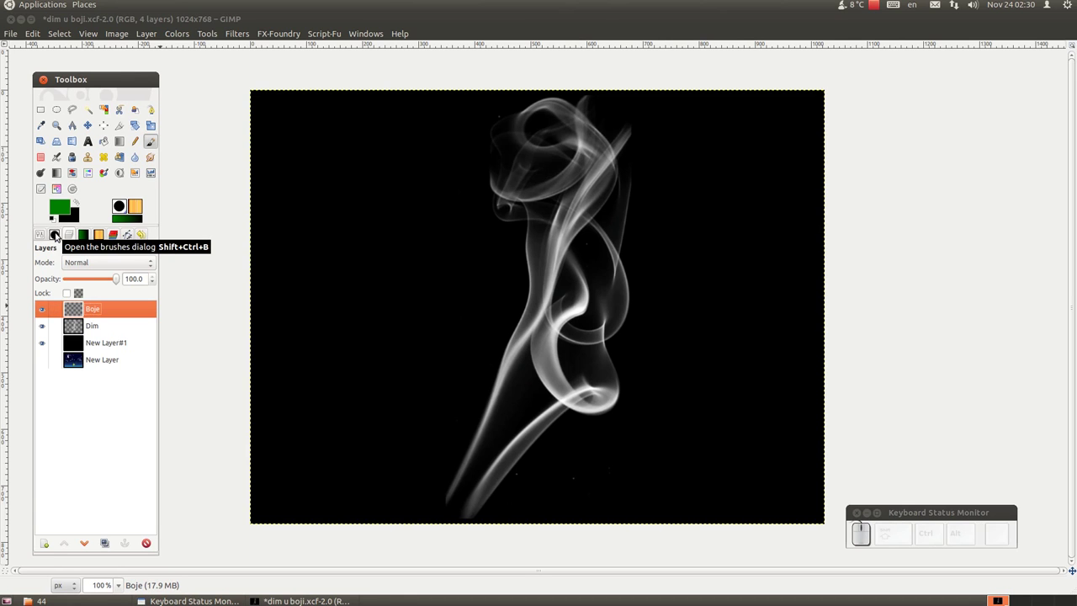
{"action": "left_click_drag", "start_coordinate": [56, 235], "coordinate": [156, 155]}
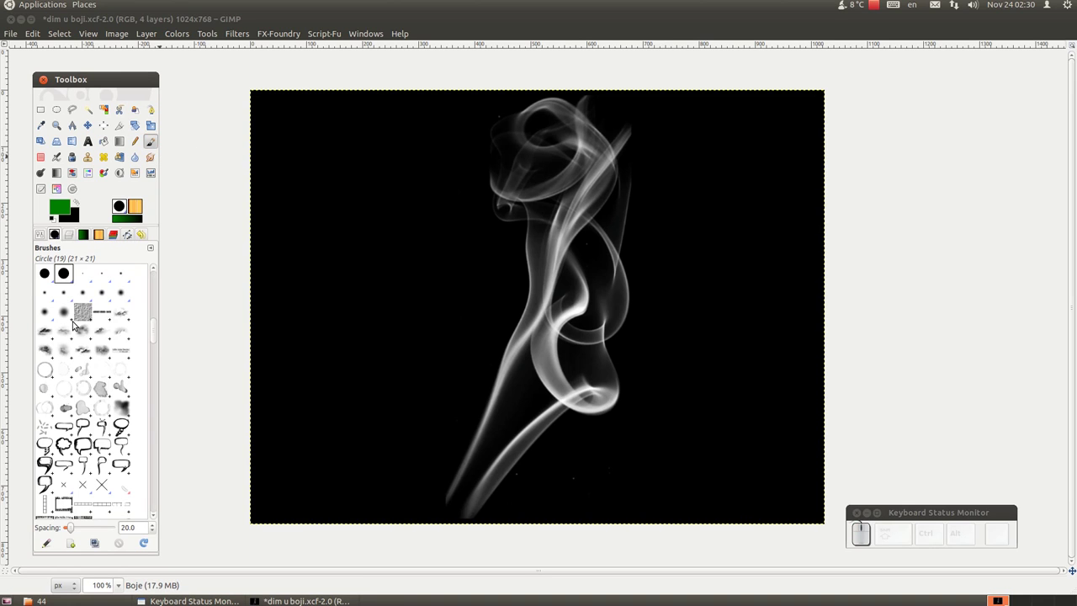
Step: Pick the soft Circle Fuzzy brush and shrink it for painting the colour bands
{"action": "left_click", "coordinate": [64, 312]}
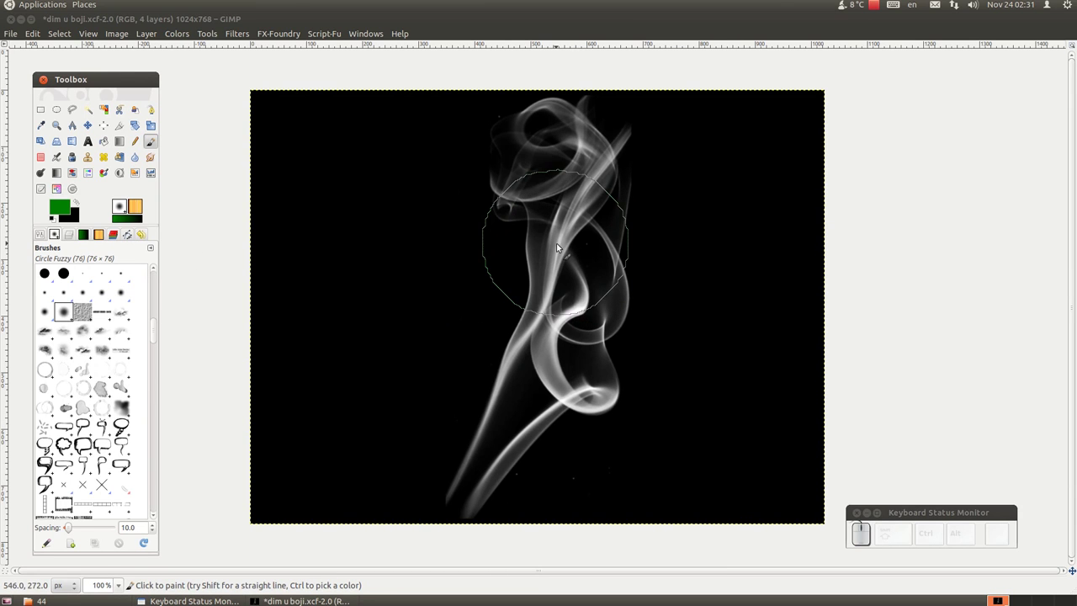
{"action": "key", "text": "["}
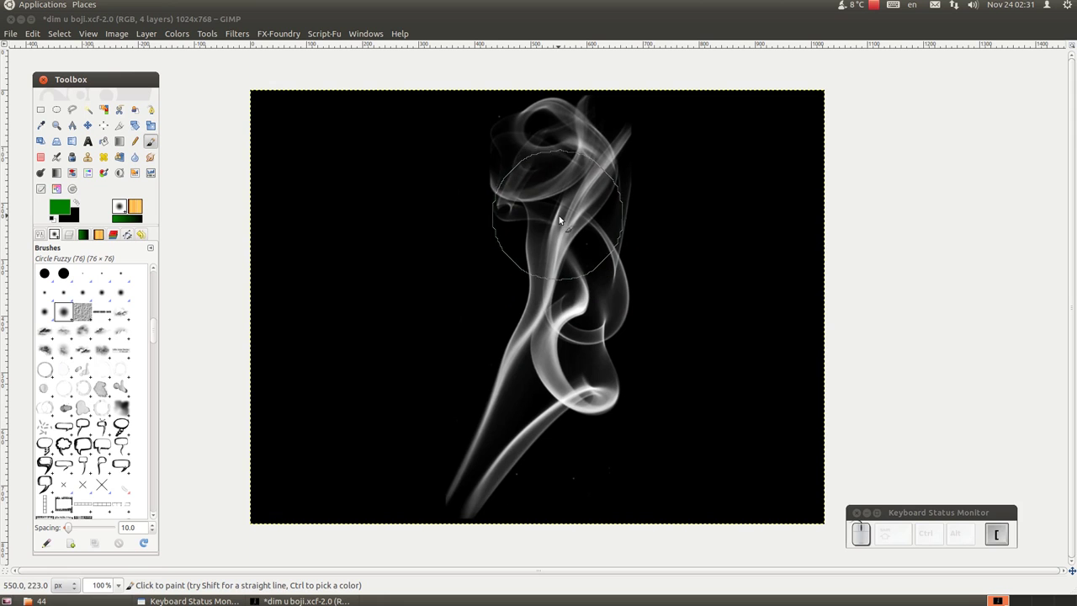
{"action": "key", "text": "["}
{"action": "key", "text": "["}
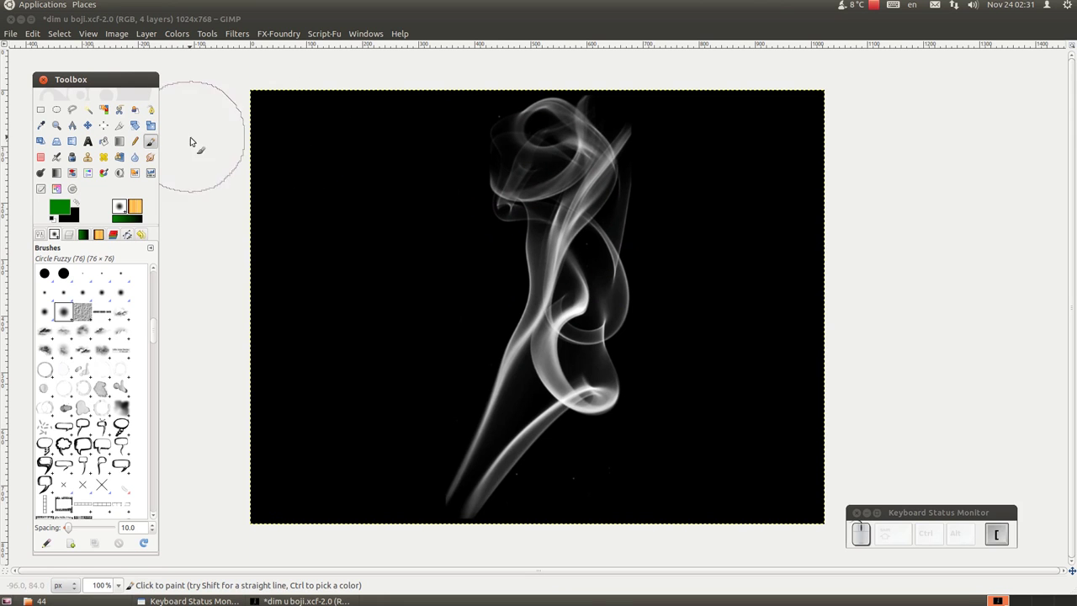
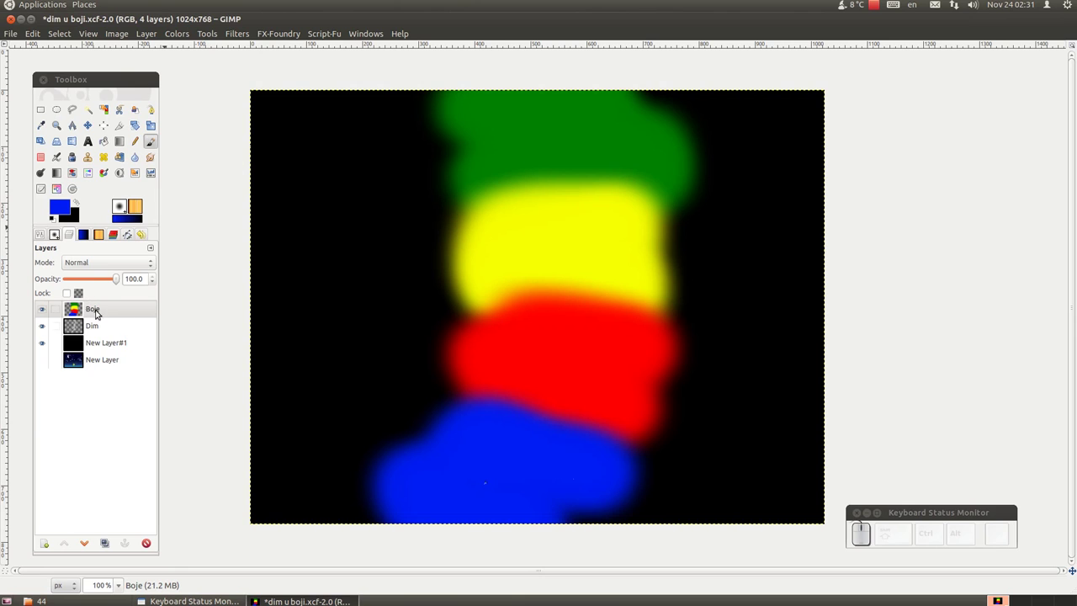
Step: Set the Boje layer to Multiply and hide the black layer to reveal the starry sky
{"action": "left_click", "coordinate": [155, 266]}
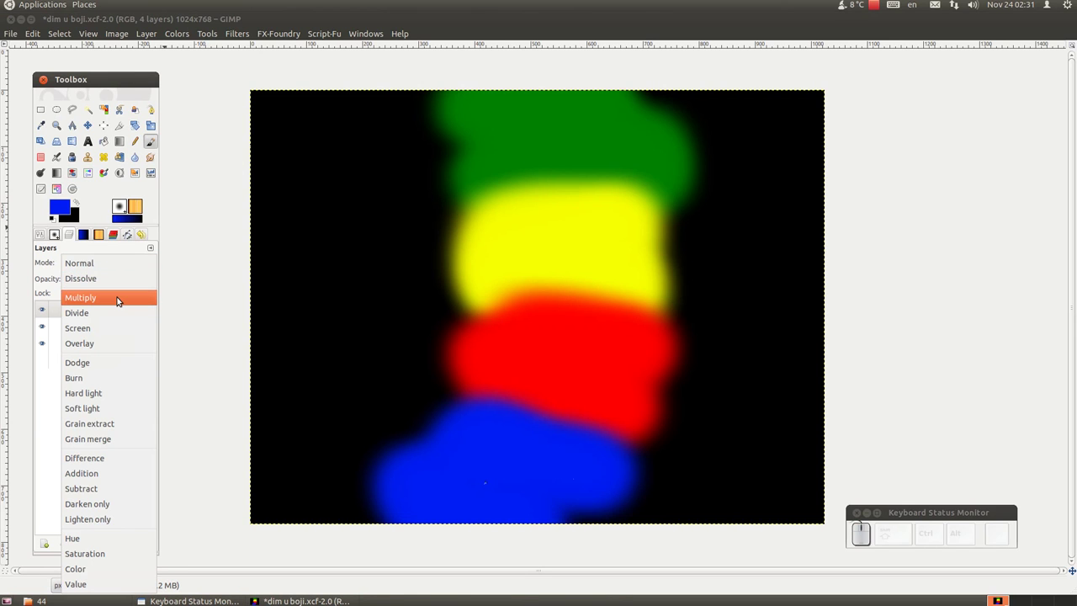
{"action": "left_click_drag", "start_coordinate": [123, 297], "coordinate": [120, 298]}
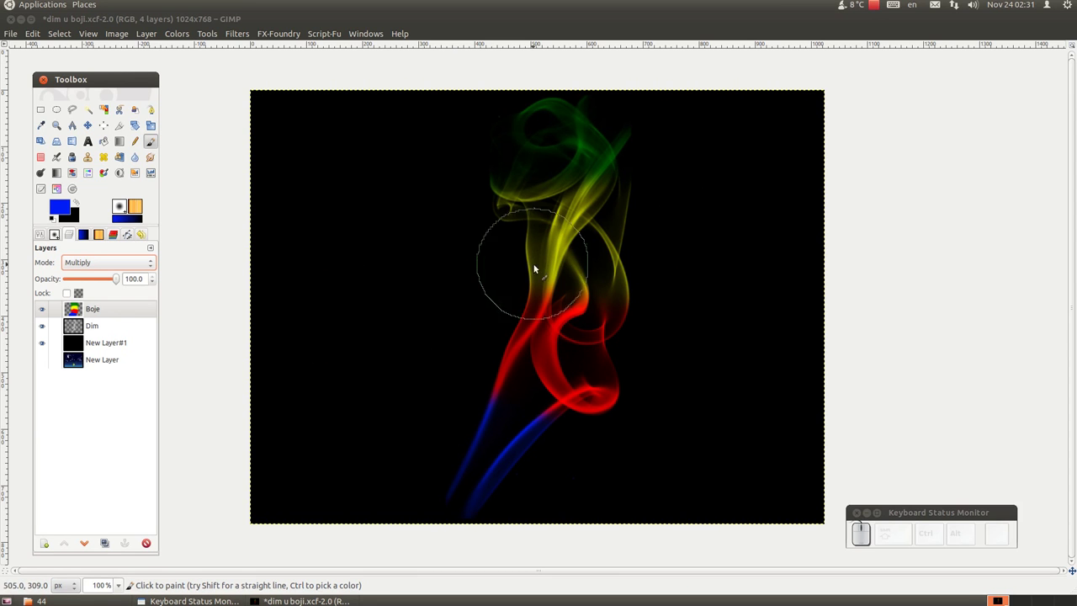
{"action": "left_click_drag", "start_coordinate": [47, 346], "coordinate": [46, 360]}
{"action": "left_click", "coordinate": [47, 359]}
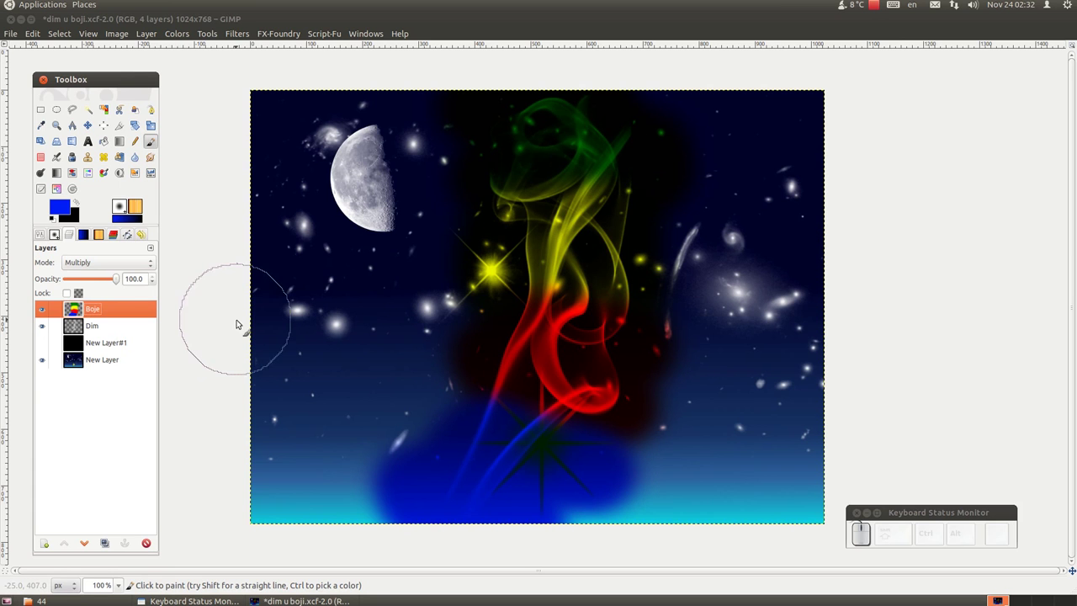
Step: Hide the sky layer and create a Visible layer from the tinted smoke via New from Visible
{"action": "left_click_drag", "start_coordinate": [41, 365], "coordinate": [49, 298]}
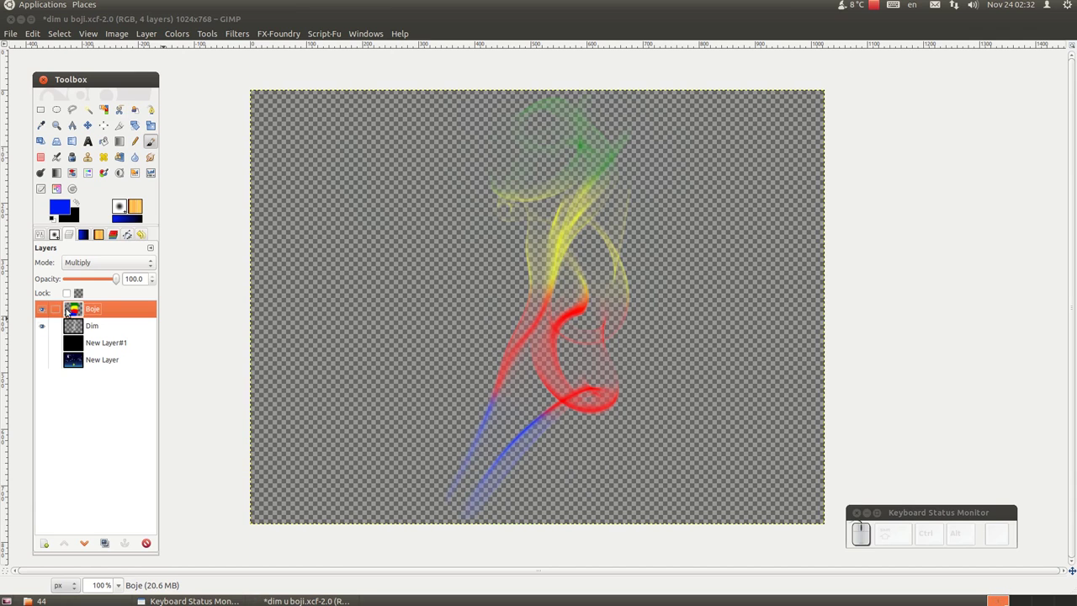
{"action": "left_click_drag", "start_coordinate": [94, 312], "coordinate": [93, 312]}
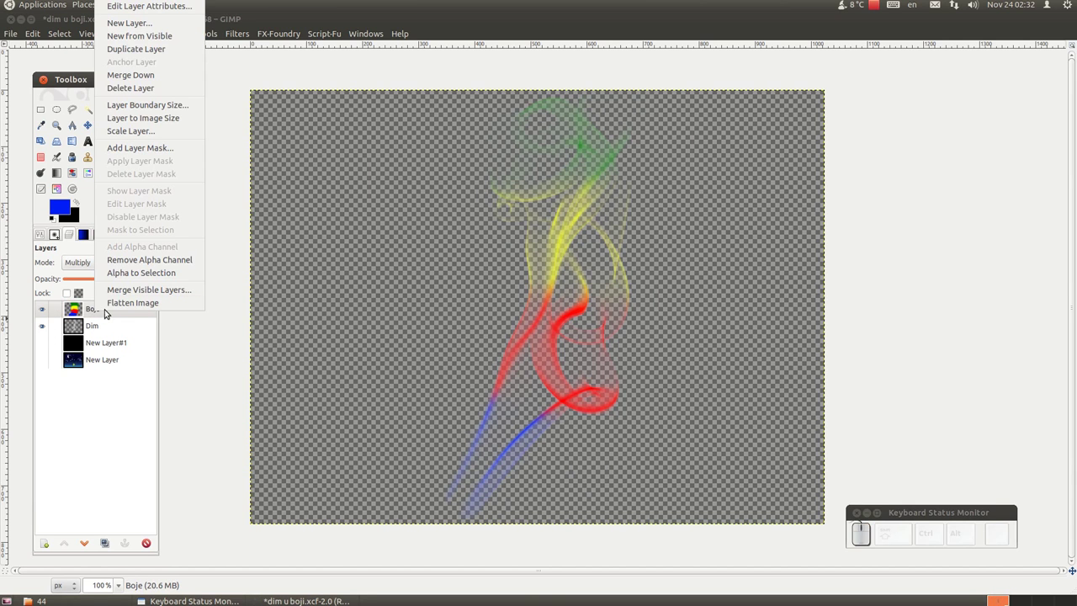
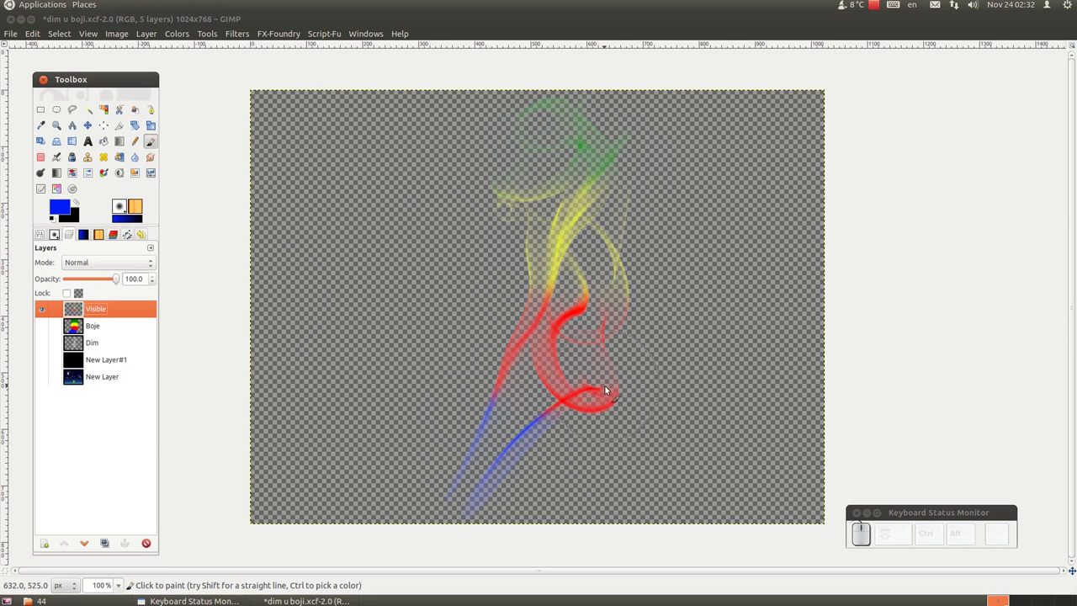
Step: Move the Visible layer down above the sky layer and show the sky beneath the smoke
{"action": "left_click_drag", "start_coordinate": [83, 539], "coordinate": [98, 384]}
{"action": "left_click", "coordinate": [43, 378]}
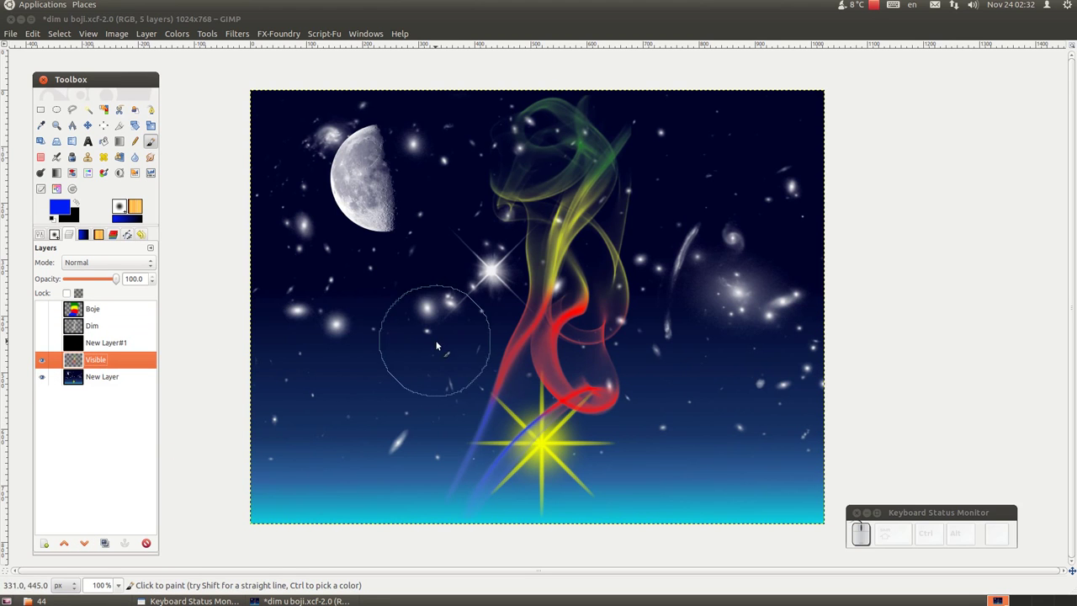
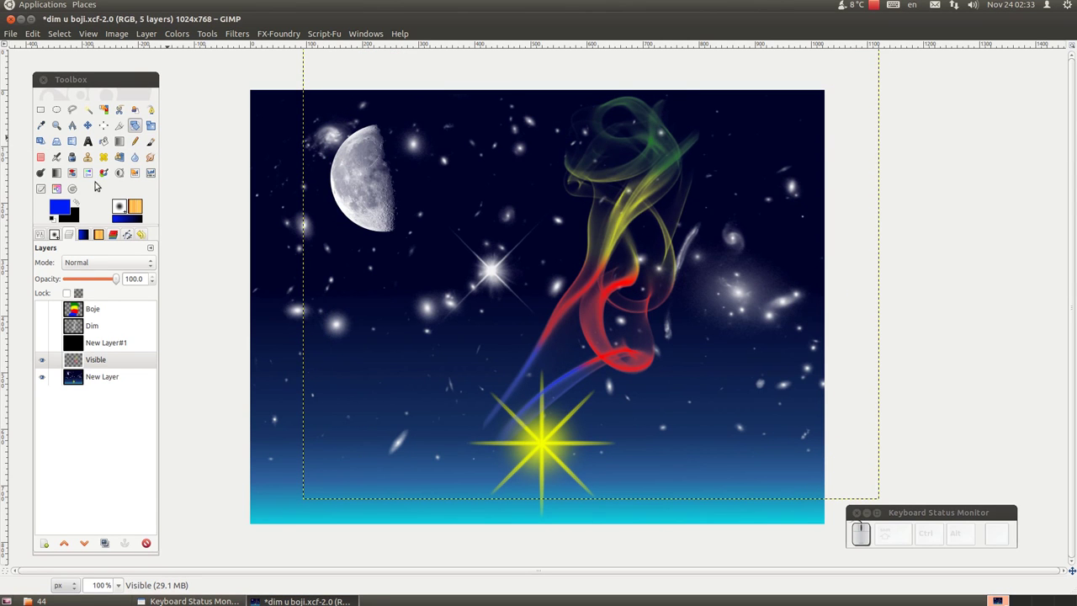
Step: Hide the tinted smoke and sky, showing the white smoke on its black backdrop again
{"action": "left_click", "coordinate": [91, 127]}
{"action": "left_click_drag", "start_coordinate": [593, 282], "coordinate": [256, 303]}
{"action": "left_click_drag", "start_coordinate": [46, 361], "coordinate": [41, 384]}
{"action": "left_click", "coordinate": [41, 384]}
{"action": "left_click", "coordinate": [42, 329]}
{"action": "left_click_drag", "start_coordinate": [43, 342], "coordinate": [529, 326]}
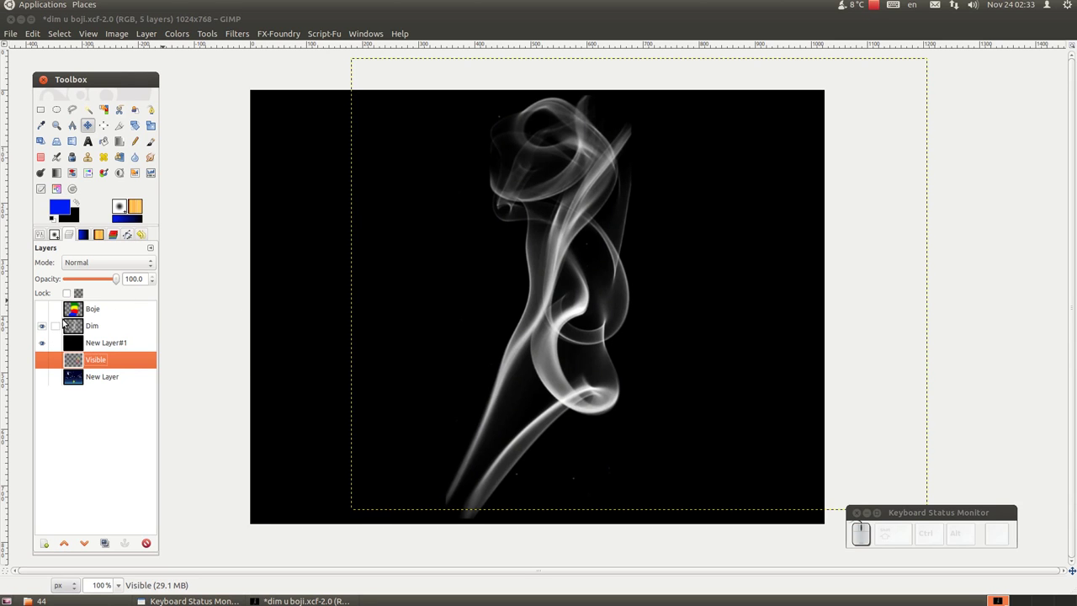
Step: Select the Dim layer and start a new transparent layer named Gradient above it
{"action": "left_click_drag", "start_coordinate": [93, 325], "coordinate": [62, 509]}
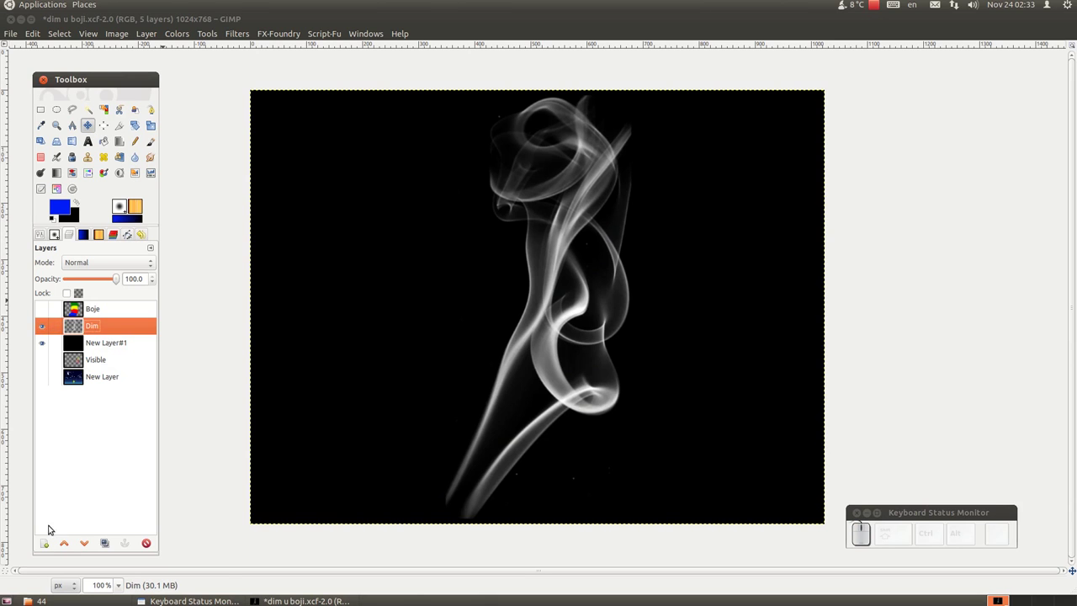
{"action": "left_click", "coordinate": [48, 545]}
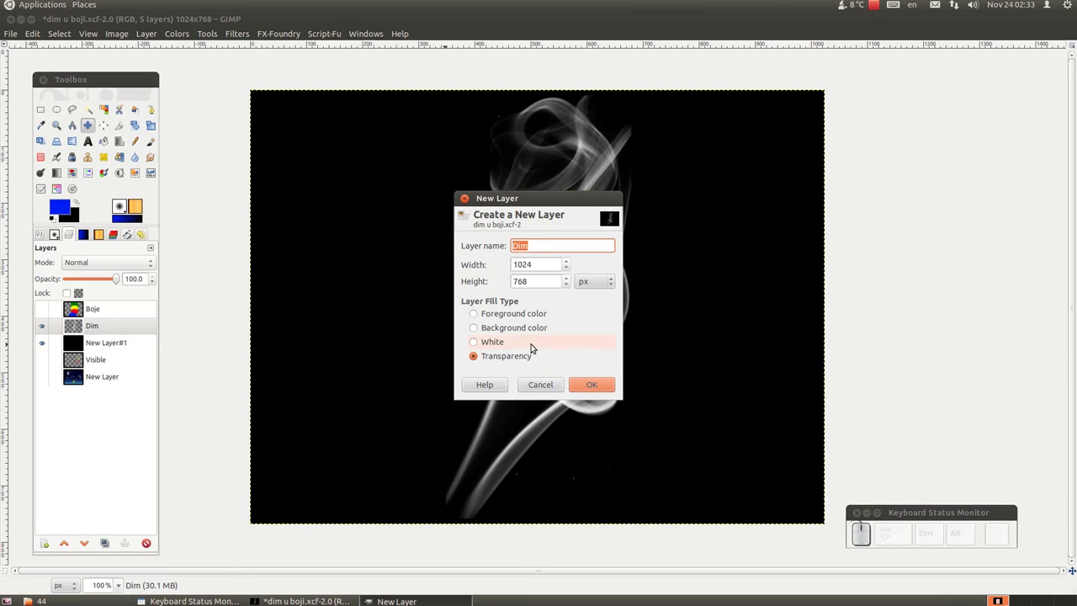
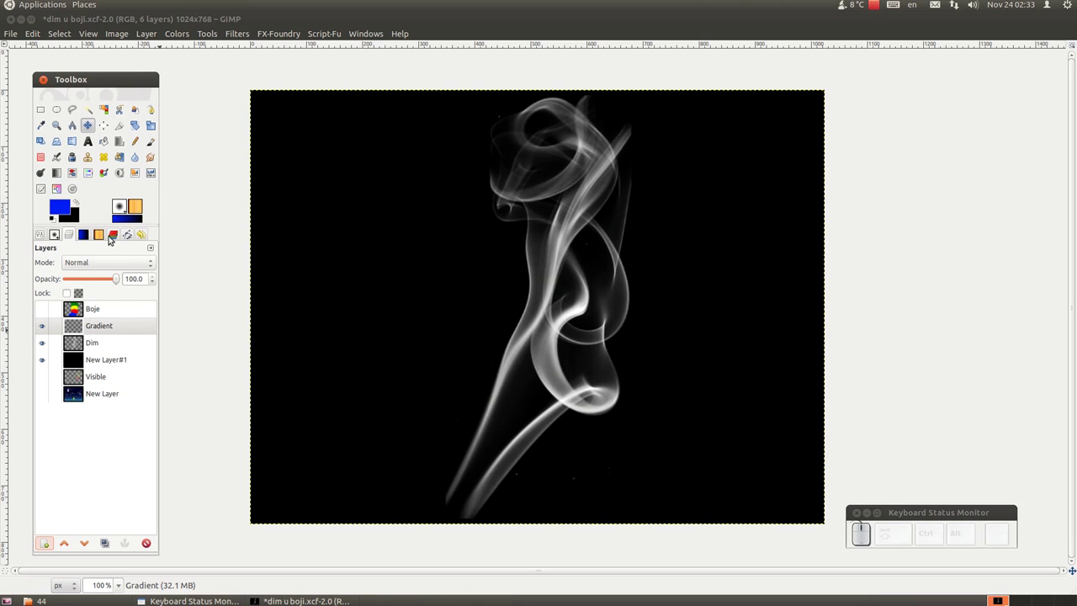
Step: Select the Full saturation spectrum CW gradient and the Blend tool for the Gradient layer
{"action": "left_click", "coordinate": [85, 234]}
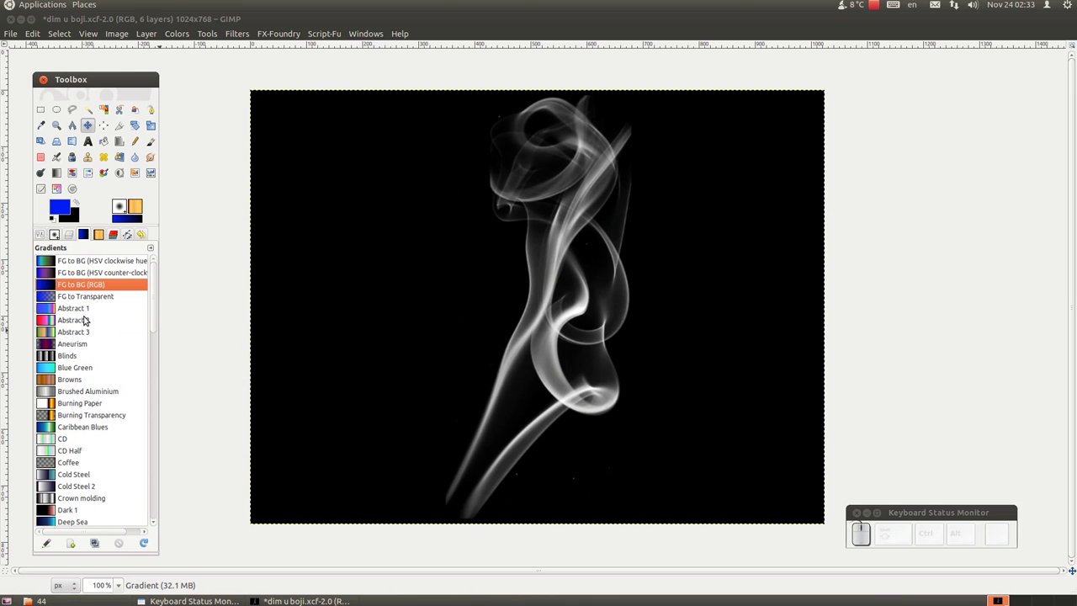
{"action": "scroll", "scroll_direction": "up", "scroll_amount": 3}
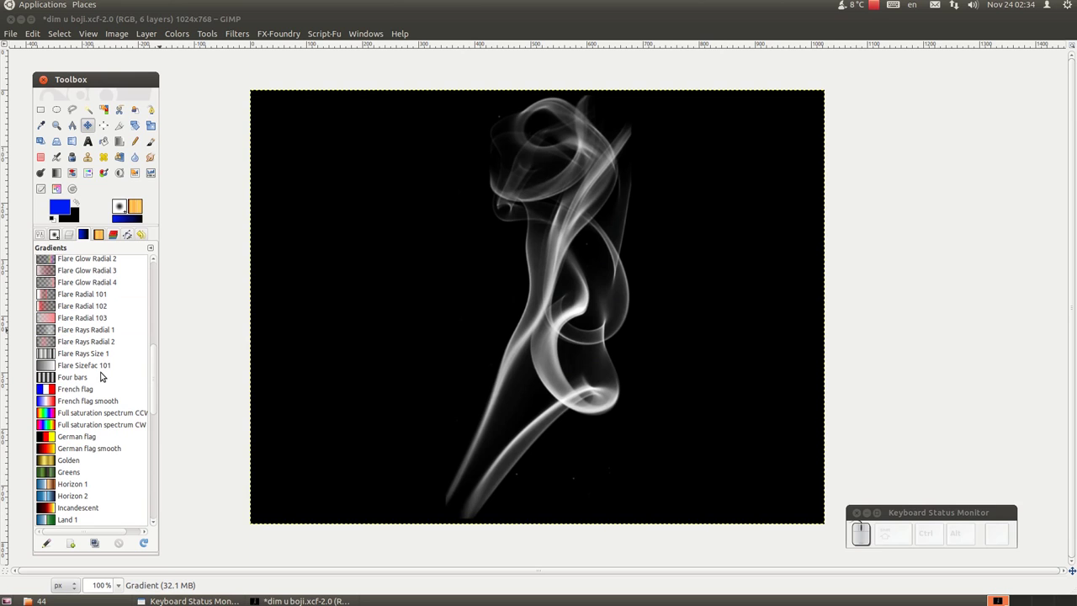
{"action": "left_click_drag", "start_coordinate": [93, 429], "coordinate": [93, 429]}
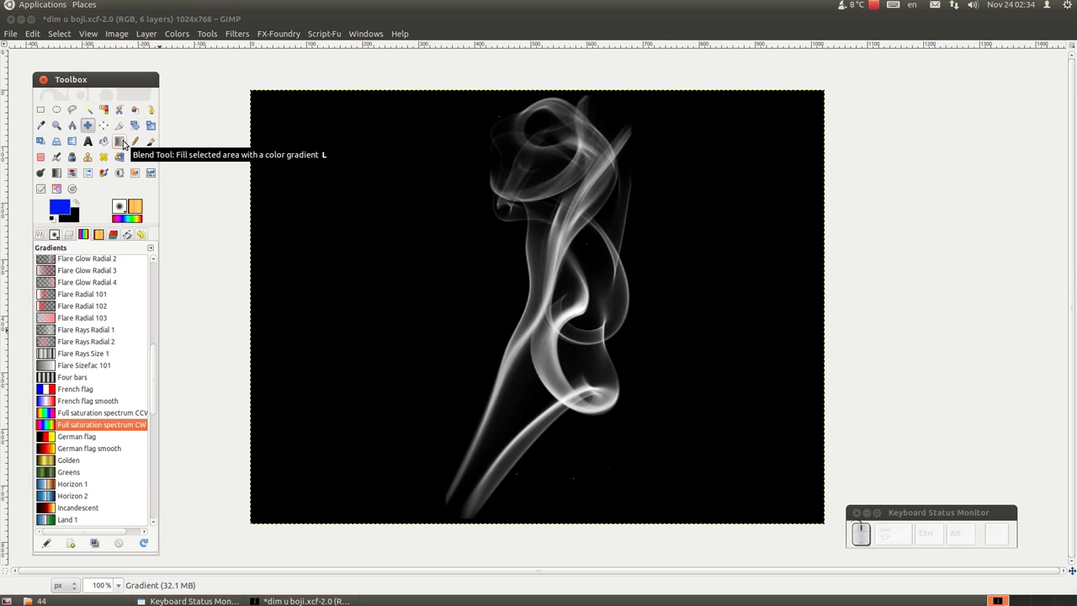
{"action": "left_click", "coordinate": [126, 142]}
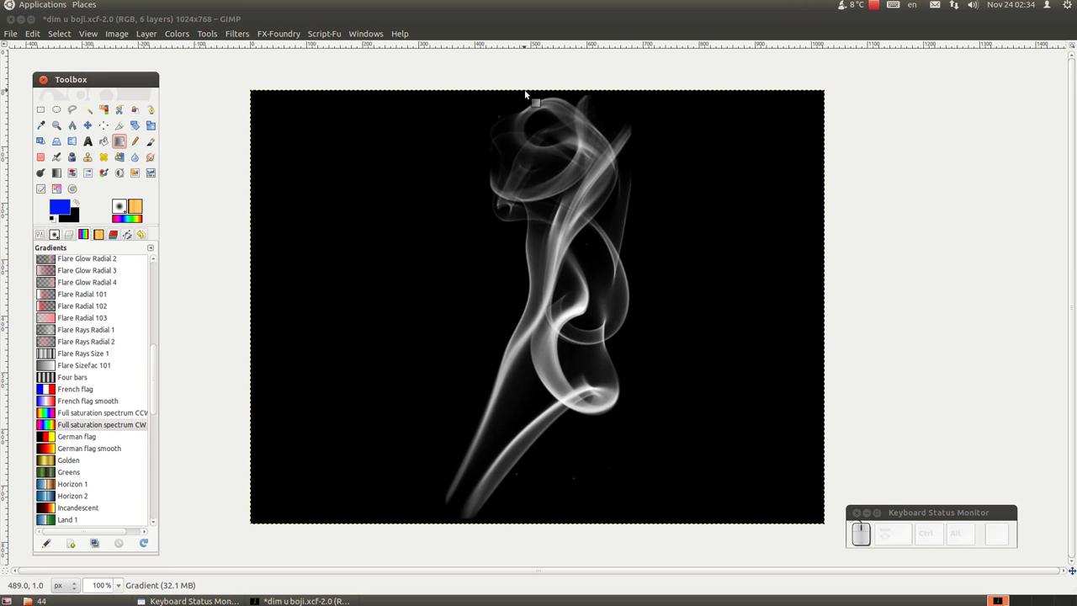
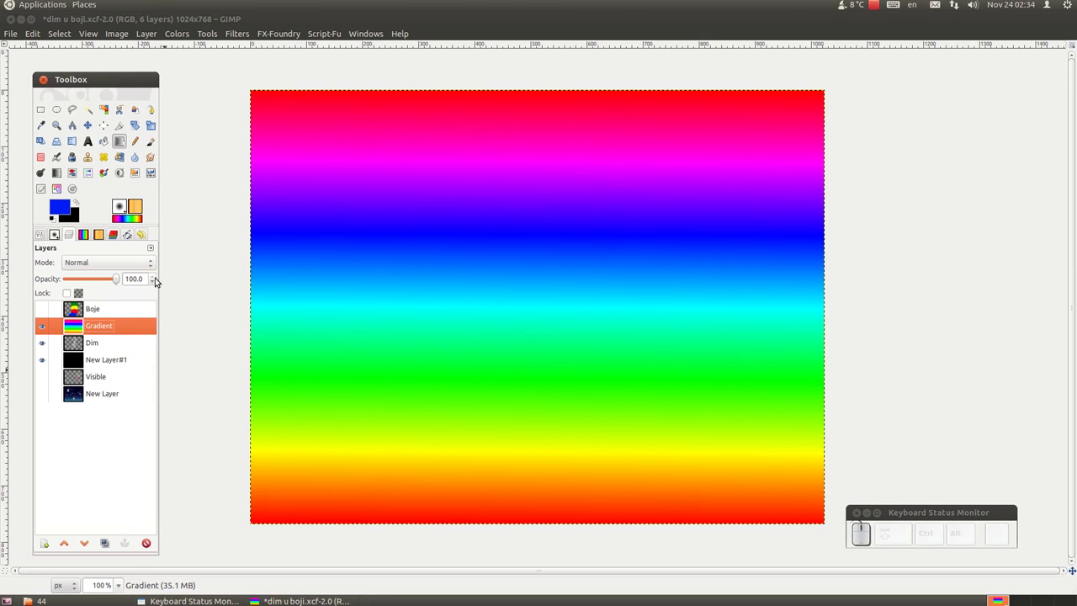
Step: Set the Gradient layer to Multiply mode and hide the black backdrop layer
{"action": "left_click", "coordinate": [155, 261]}
{"action": "left_click", "coordinate": [109, 303]}
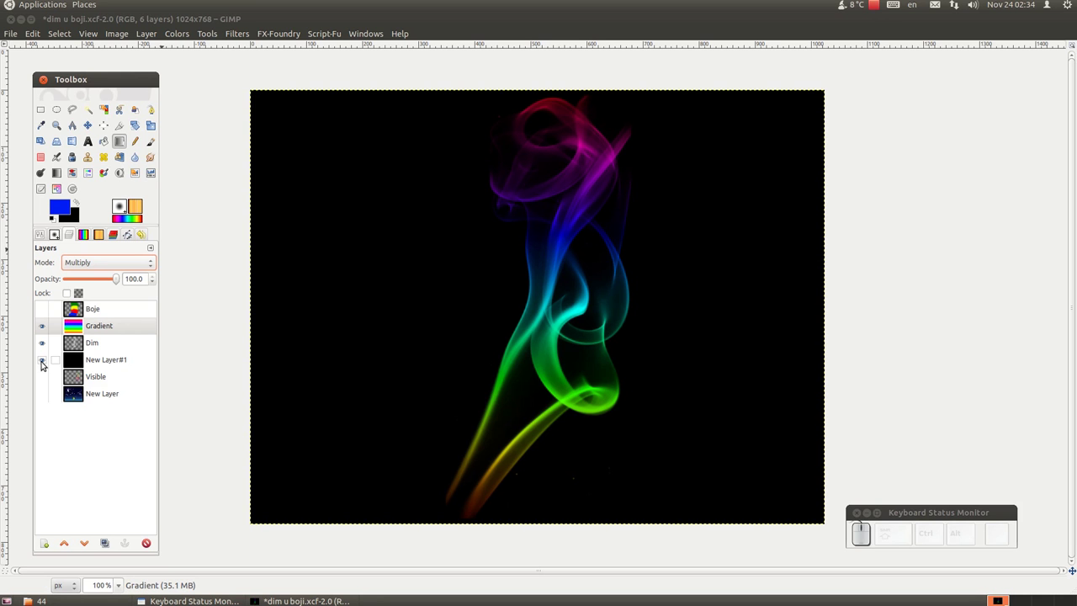
{"action": "left_click", "coordinate": [43, 363]}
Step: Toggle layer visibility so only the rainbow smoke remains over transparency, sky hidden
{"action": "left_click", "coordinate": [42, 395]}
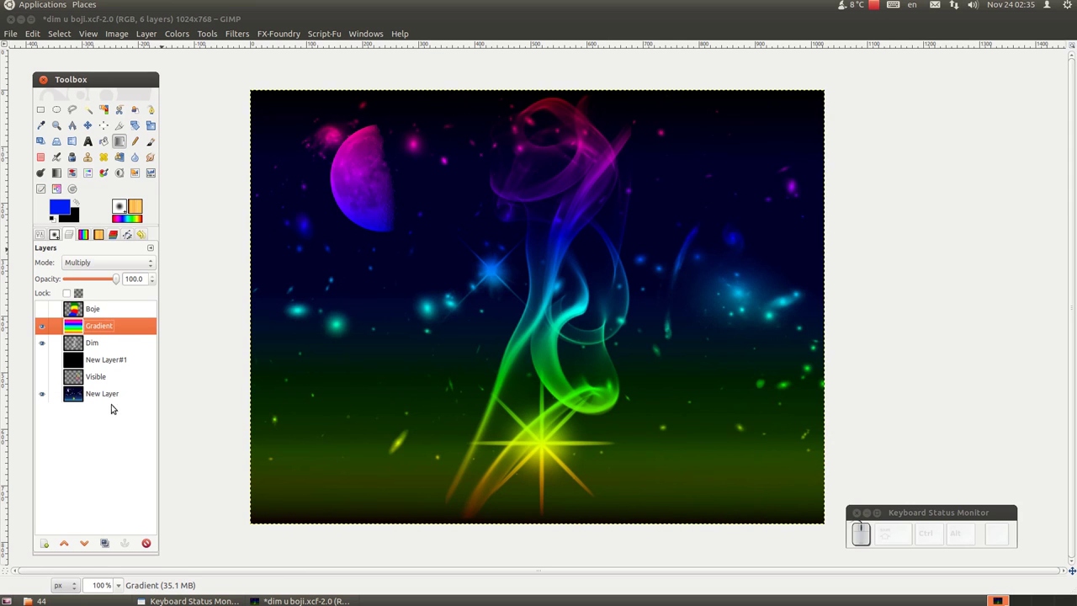
{"action": "left_click", "coordinate": [43, 358]}
{"action": "left_click", "coordinate": [41, 362]}
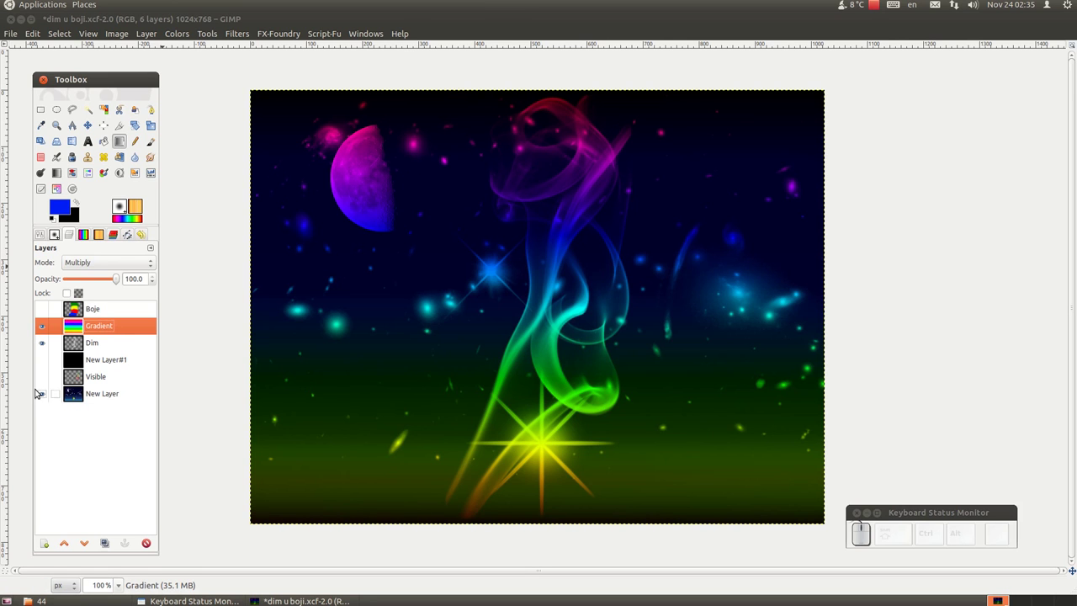
{"action": "left_click", "coordinate": [42, 399]}
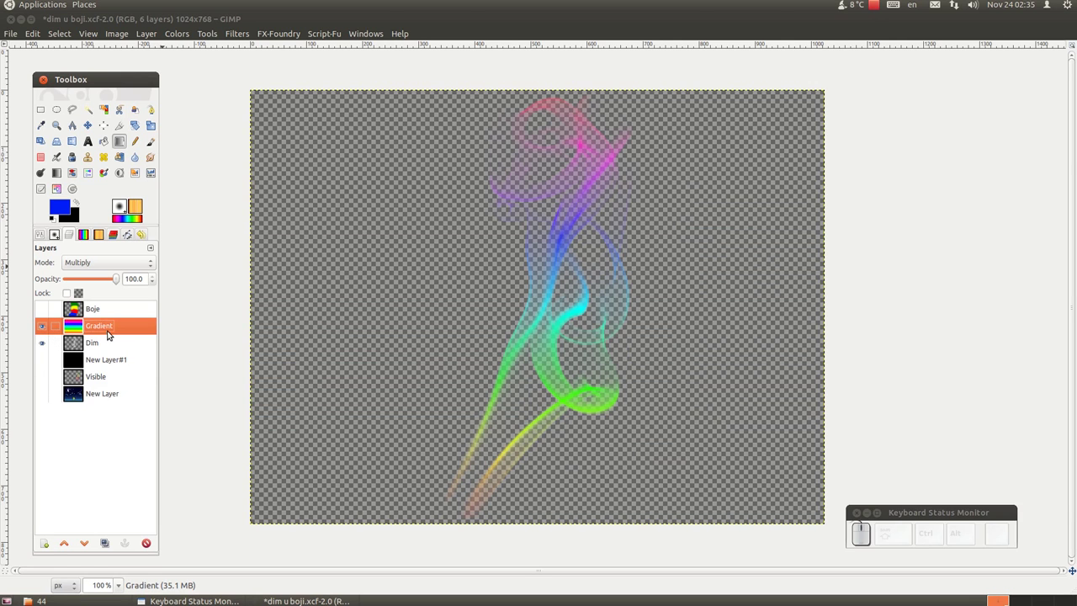
Step: Create a Visible#1 layer from the visible rainbow smoke via New from Visible
{"action": "right_click", "coordinate": [107, 331]}
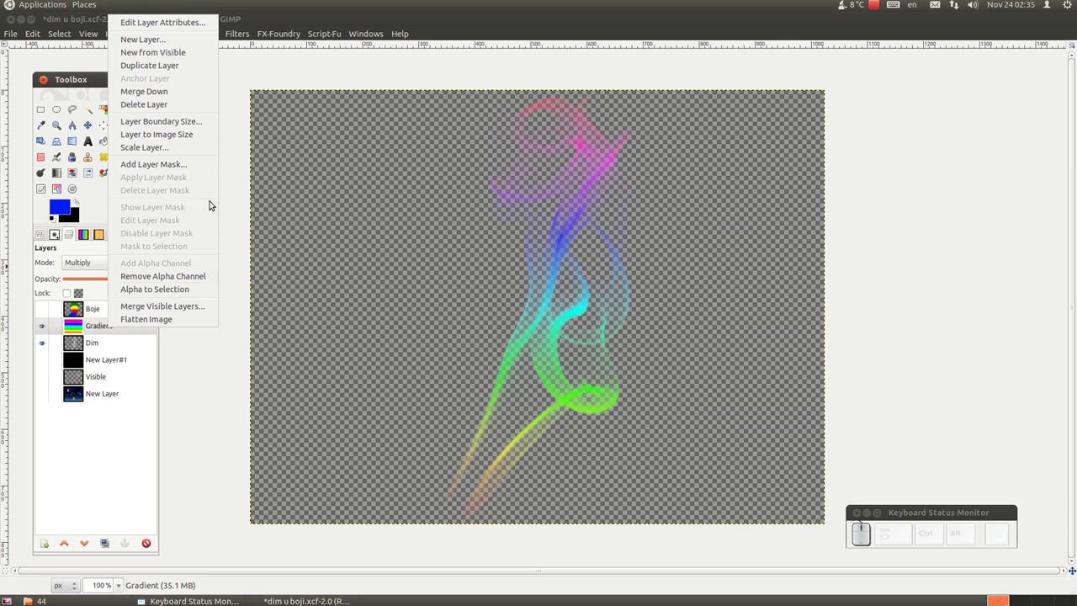
{"action": "left_click", "coordinate": [186, 56]}
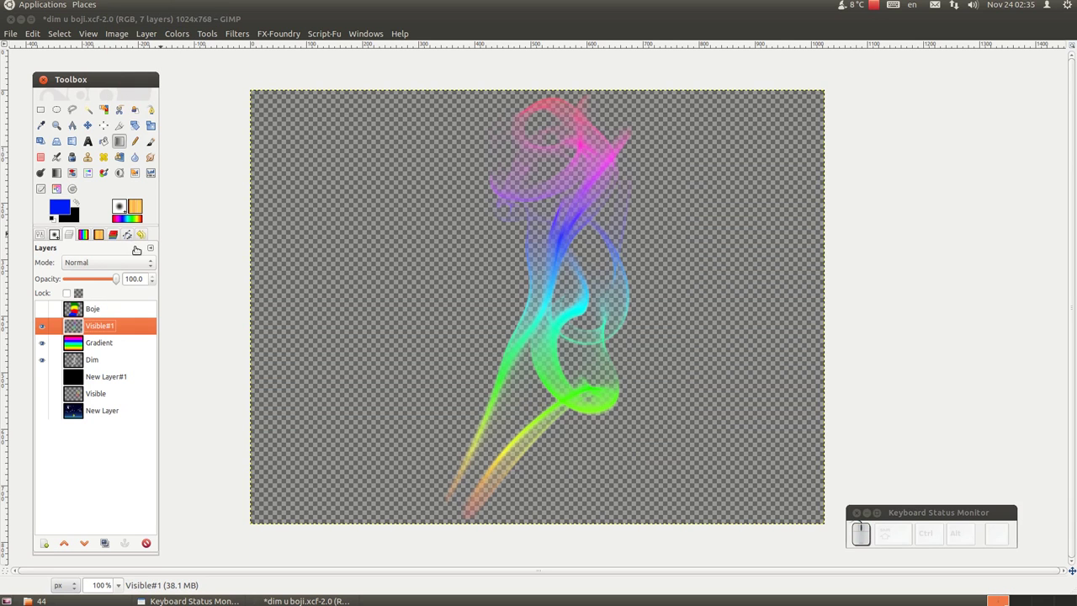
Step: Hide the Gradient and Dim layers and show the starry night sky layer
{"action": "left_click", "coordinate": [45, 347]}
{"action": "left_click", "coordinate": [41, 362]}
{"action": "left_click", "coordinate": [45, 414]}
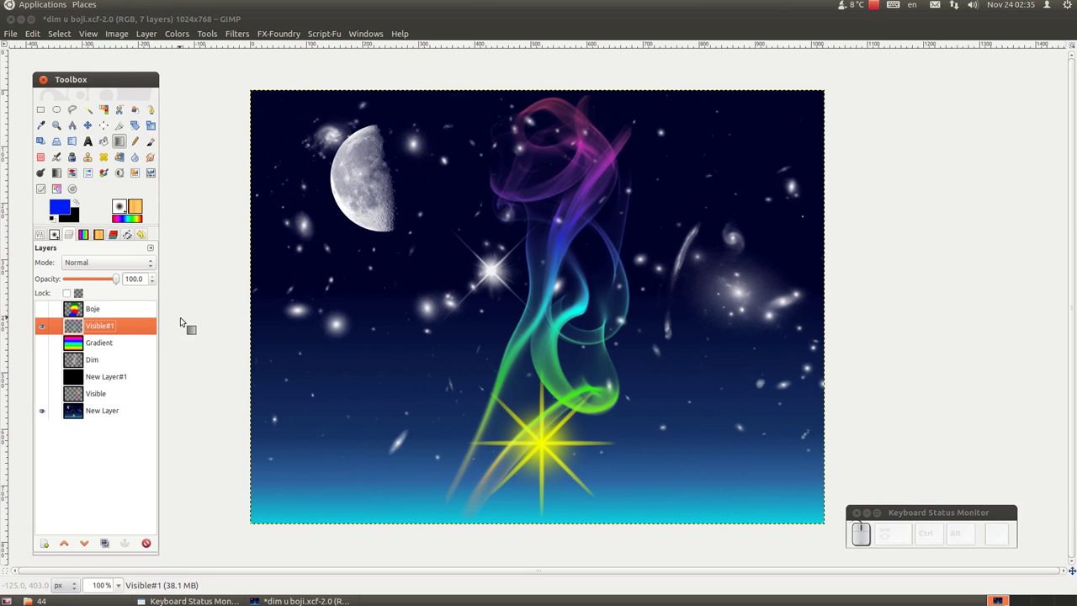